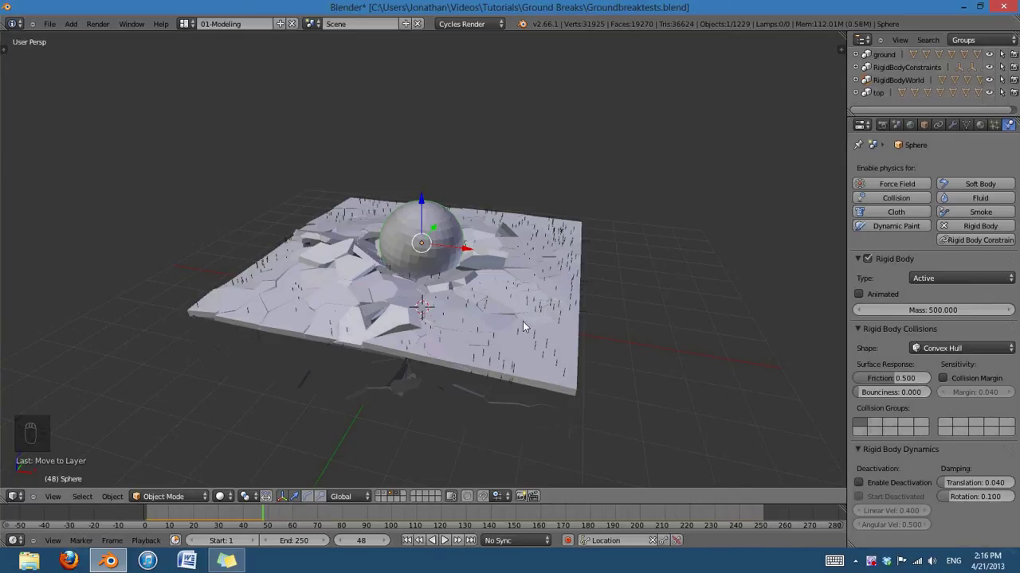
# Orbit the fractured ground and scrub the timeline through the ball-impact animation
pyautogui.moveTo(628, 356); pyautogui.dragTo(526, 388)
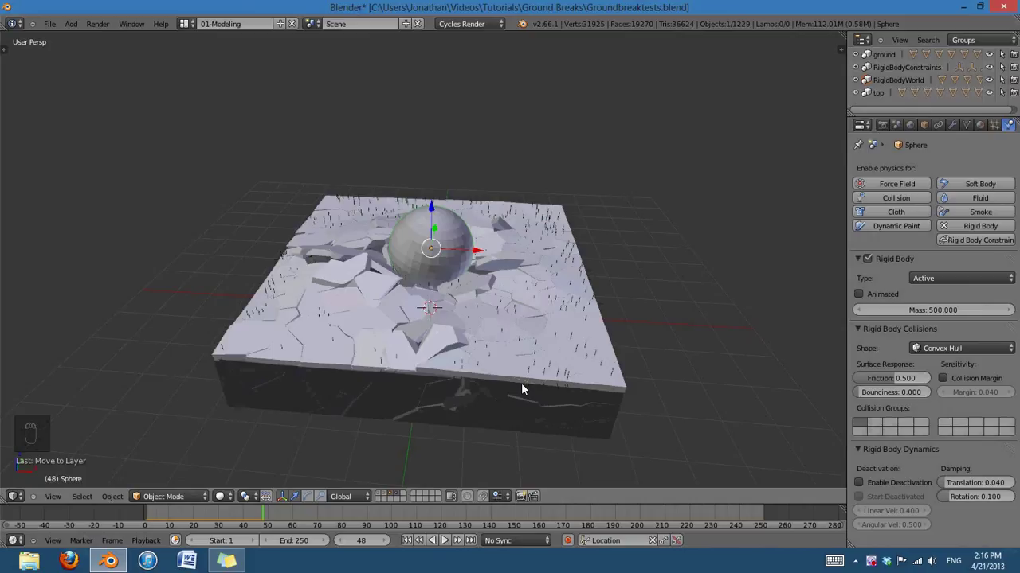
pyautogui.moveTo(411, 545); pyautogui.dragTo(449, 545)
pyautogui.moveTo(449, 545); pyautogui.dragTo(443, 541)
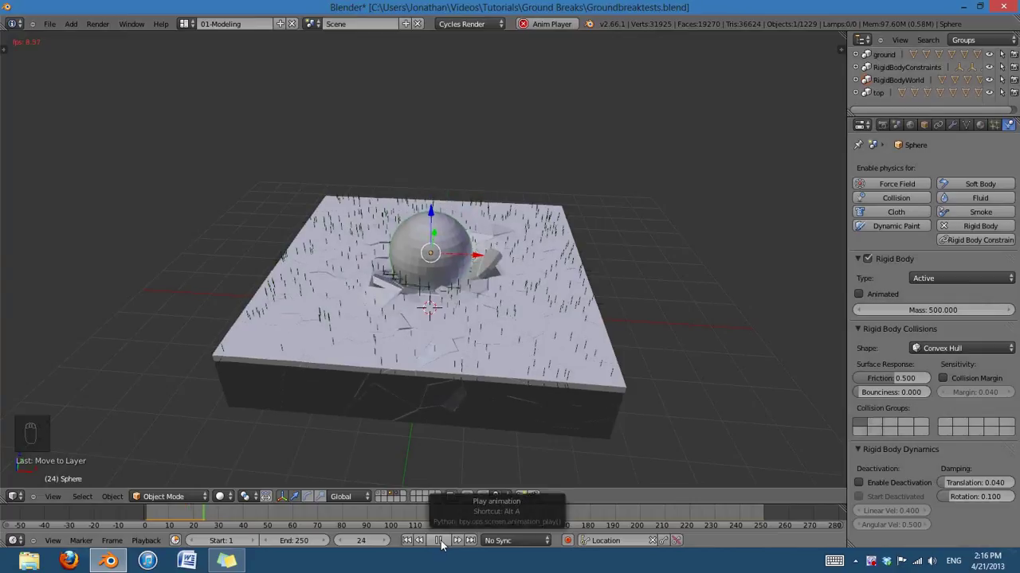
pyautogui.click(445, 540)
# Zoom and orbit to reveal the open-topped box object surrounding the ground slab
pyautogui.middleClick(471, 366)
pyautogui.moveTo(437, 373); pyautogui.dragTo(618, 330)
pyautogui.moveTo(526, 219); pyautogui.dragTo(606, 310)
# Orbit and zoom to a lower front view of the box and sinkhole
pyautogui.moveTo(425, 311); pyautogui.dragTo(634, 328)
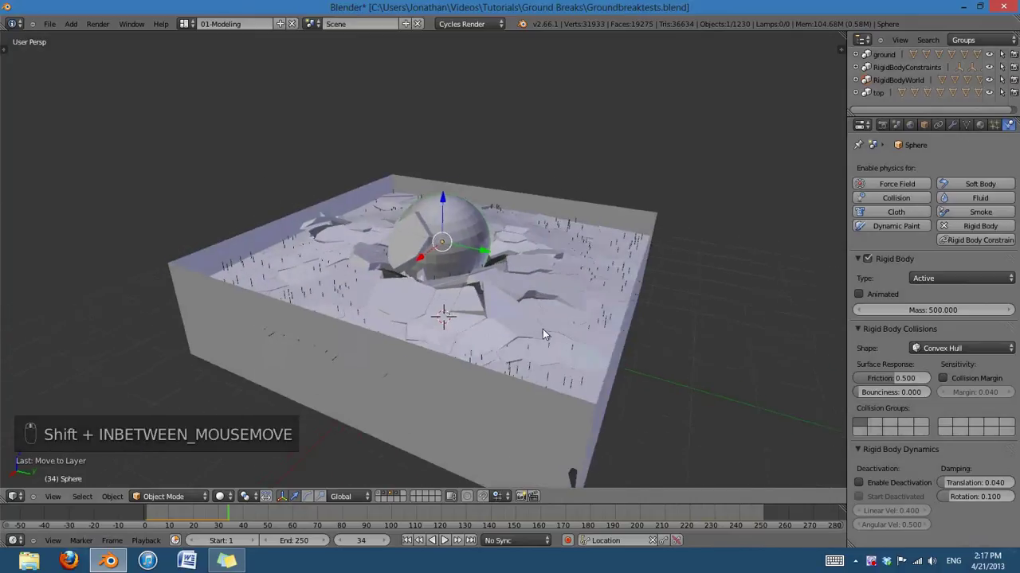
pyautogui.moveTo(490, 307); pyautogui.dragTo(541, 414)
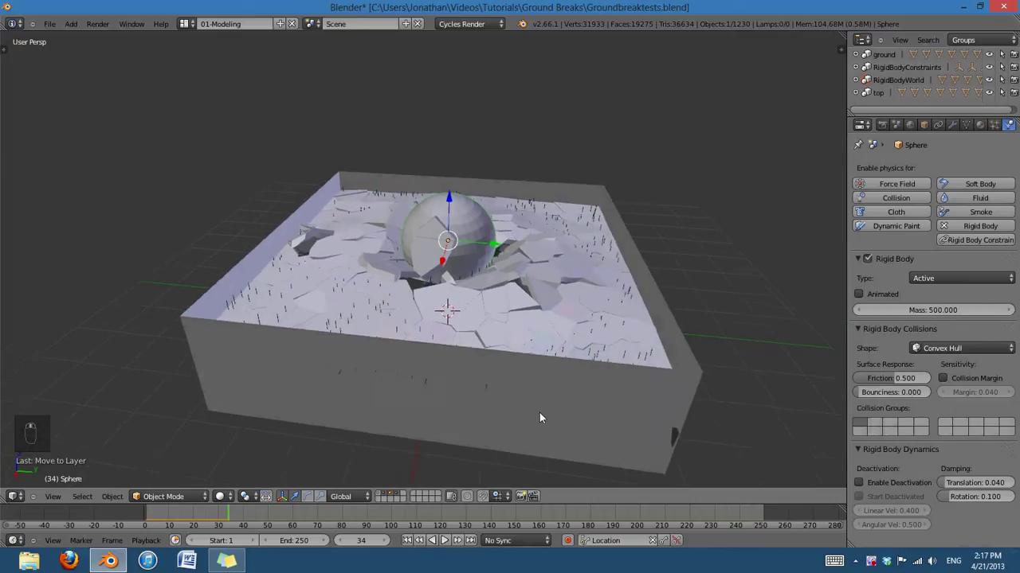
pyautogui.middleClick(236, 534)
pyautogui.moveTo(214, 517); pyautogui.dragTo(393, 471)
pyautogui.moveTo(393, 470); pyautogui.dragTo(479, 348)
pyautogui.middleClick(479, 342)
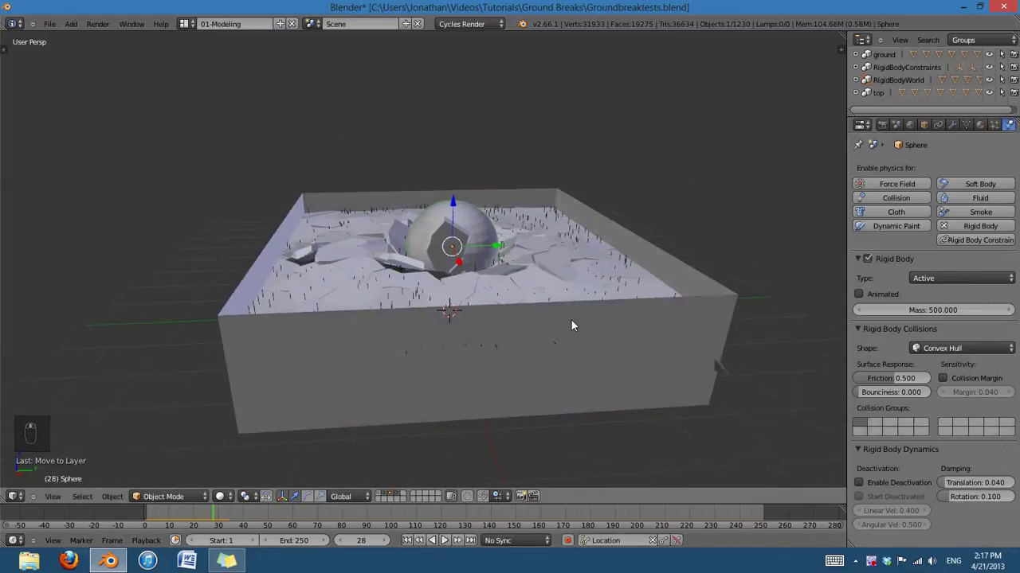
# Toggle wireframe with Z and switch layers to show the ground without the box
pyautogui.press('z')
pyautogui.press('z')
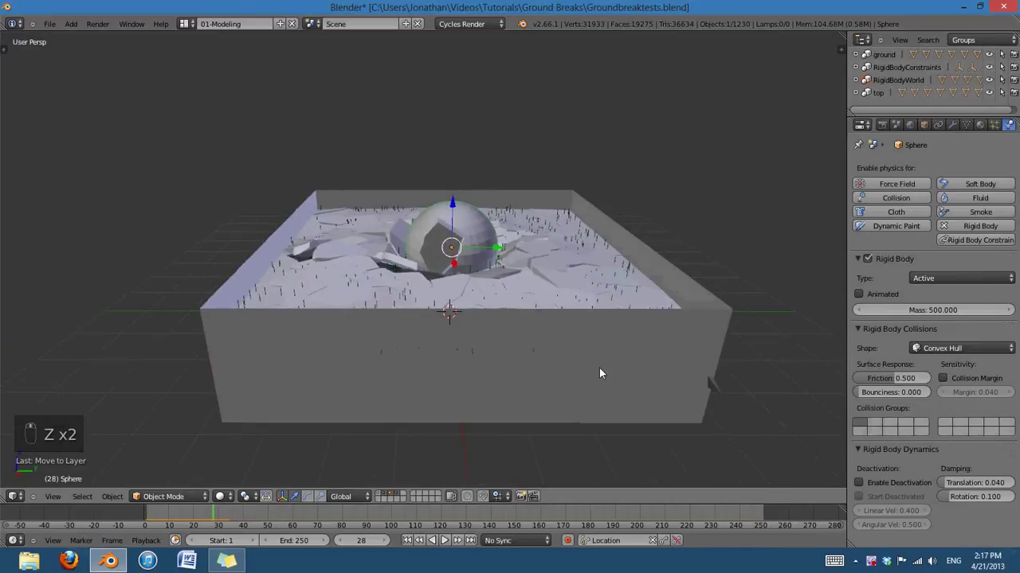
pyautogui.press('z')
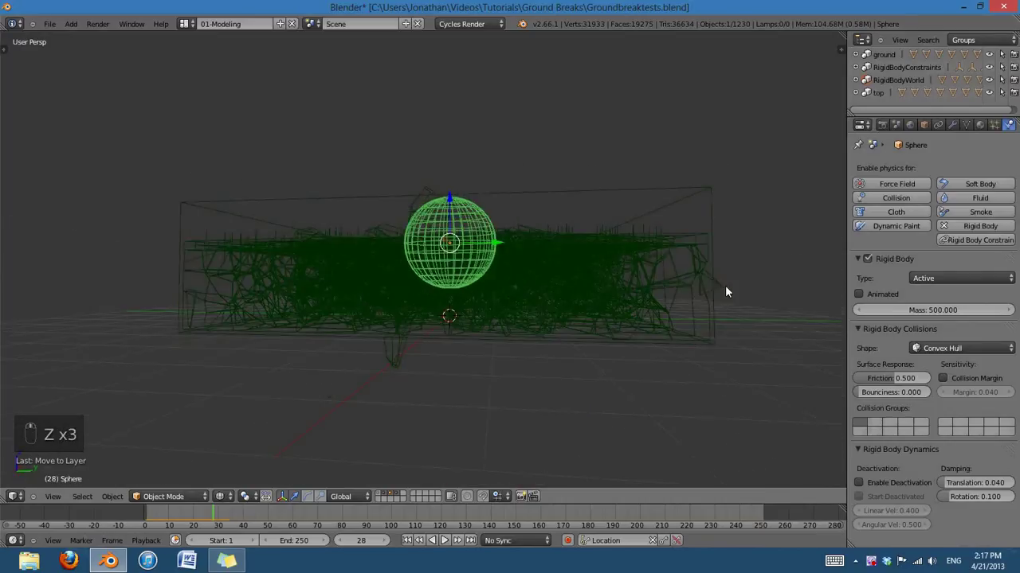
pyautogui.press('z')
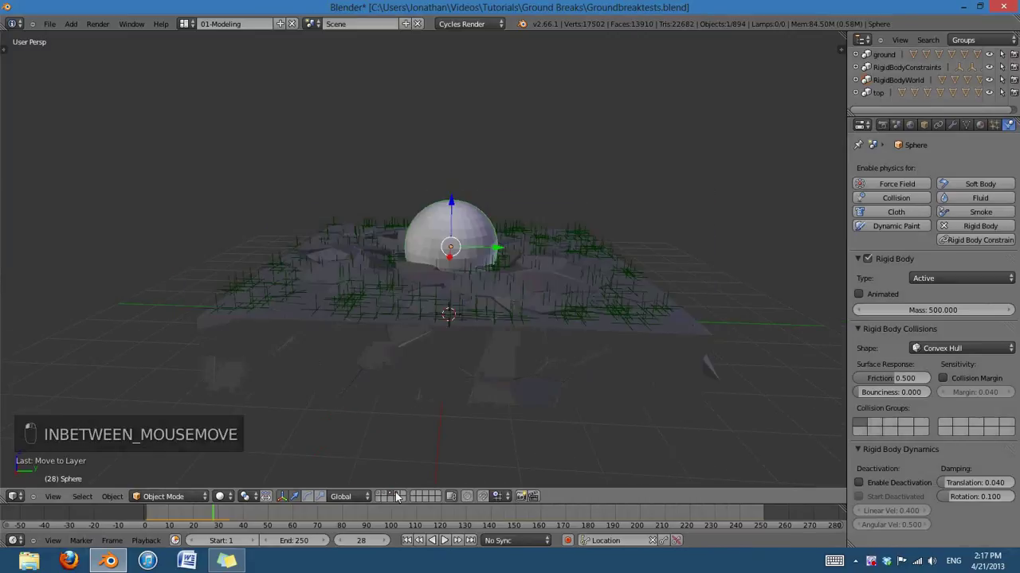
# Move in close and orbit around the sinkhole to inspect the cracks from several sides
pyautogui.moveTo(529, 422); pyautogui.dragTo(616, 325)
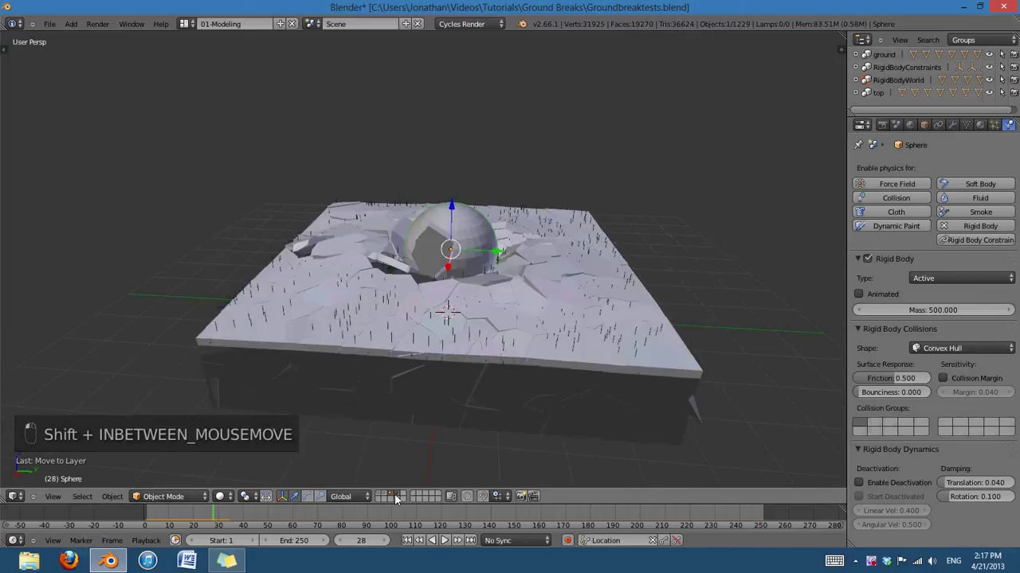
pyautogui.moveTo(458, 361); pyautogui.dragTo(571, 269)
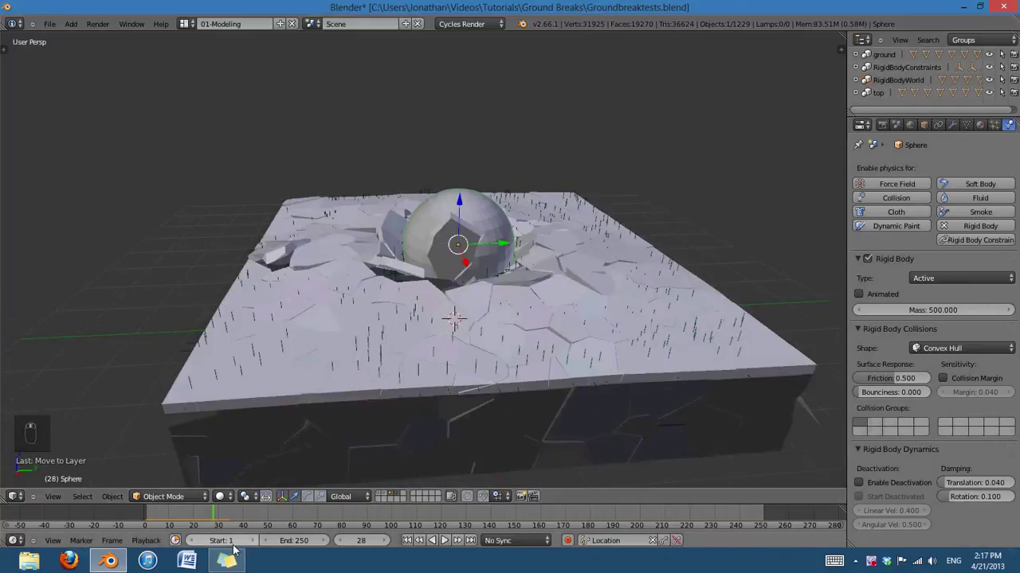
pyautogui.moveTo(213, 517); pyautogui.dragTo(208, 518)
pyautogui.middleClick(208, 518)
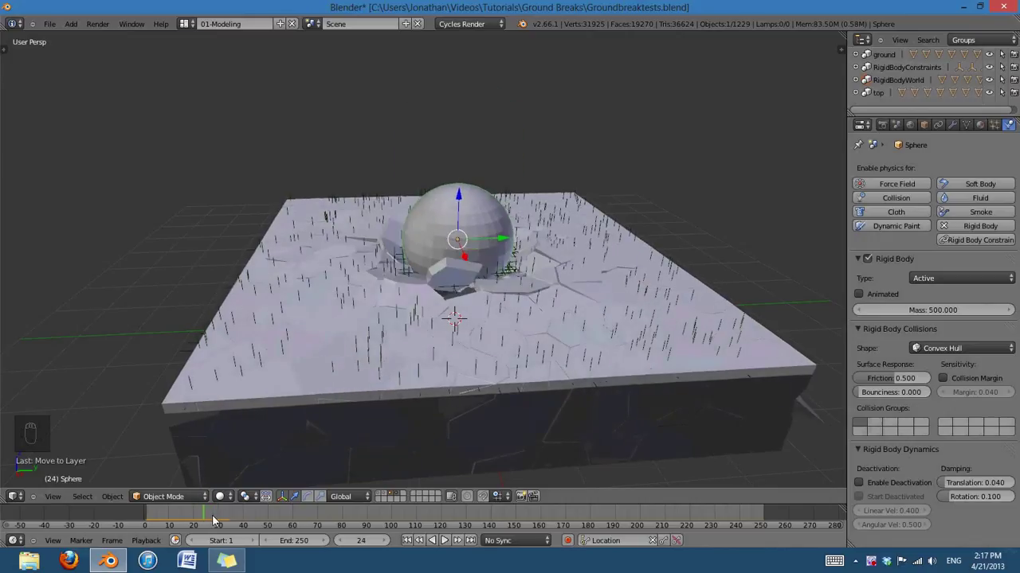
pyautogui.moveTo(667, 259); pyautogui.dragTo(546, 315)
pyautogui.middleClick(555, 315)
pyautogui.middleClick(589, 312)
pyautogui.middleClick(530, 314)
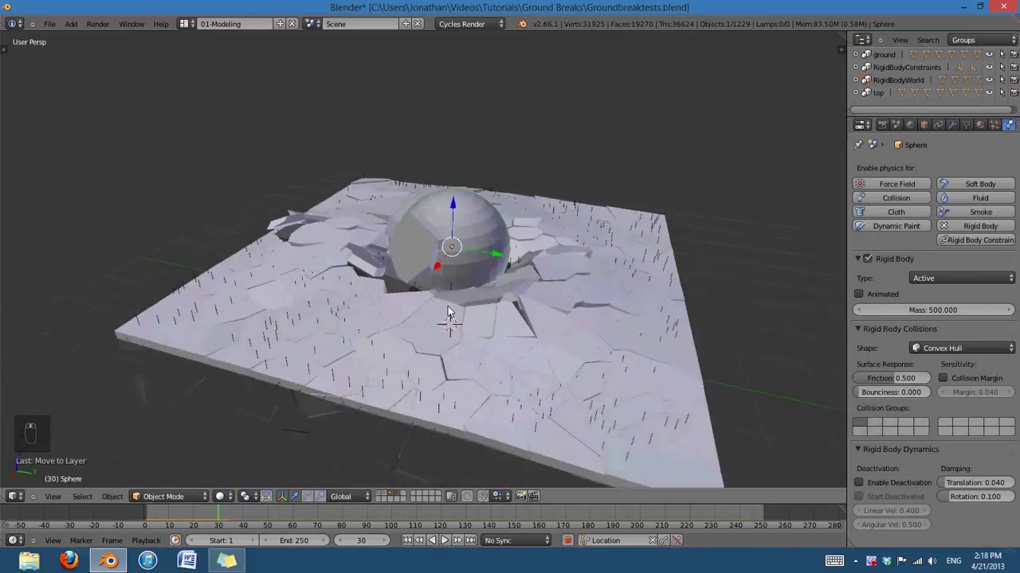
pyautogui.moveTo(511, 327); pyautogui.dragTo(389, 499)
pyautogui.moveTo(390, 499); pyautogui.dragTo(708, 271)
pyautogui.moveTo(708, 271); pyautogui.dragTo(603, 408)
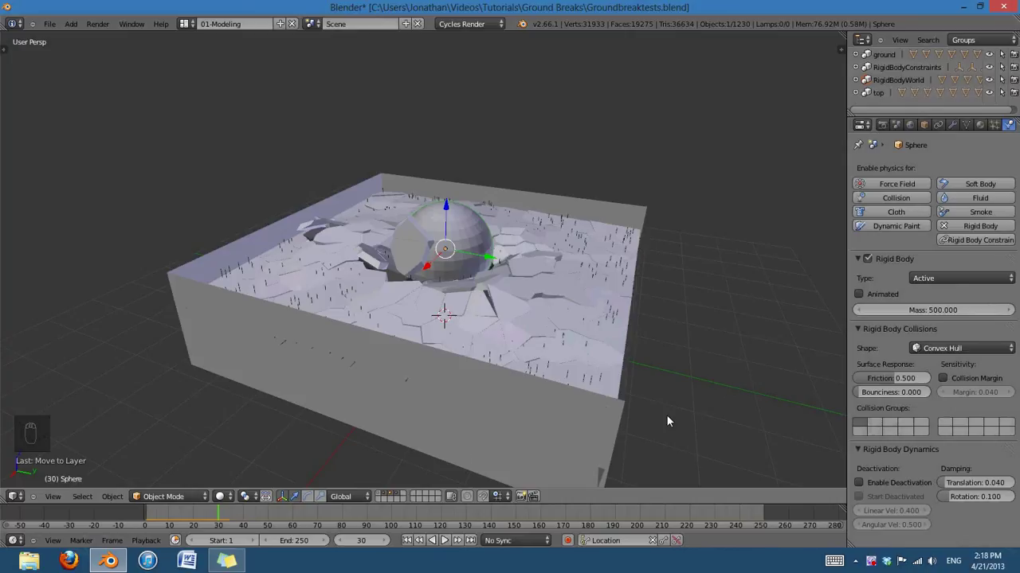
# Return to a front view of the whole box and rewind the simulation to its start frame
pyautogui.moveTo(583, 402); pyautogui.dragTo(612, 330)
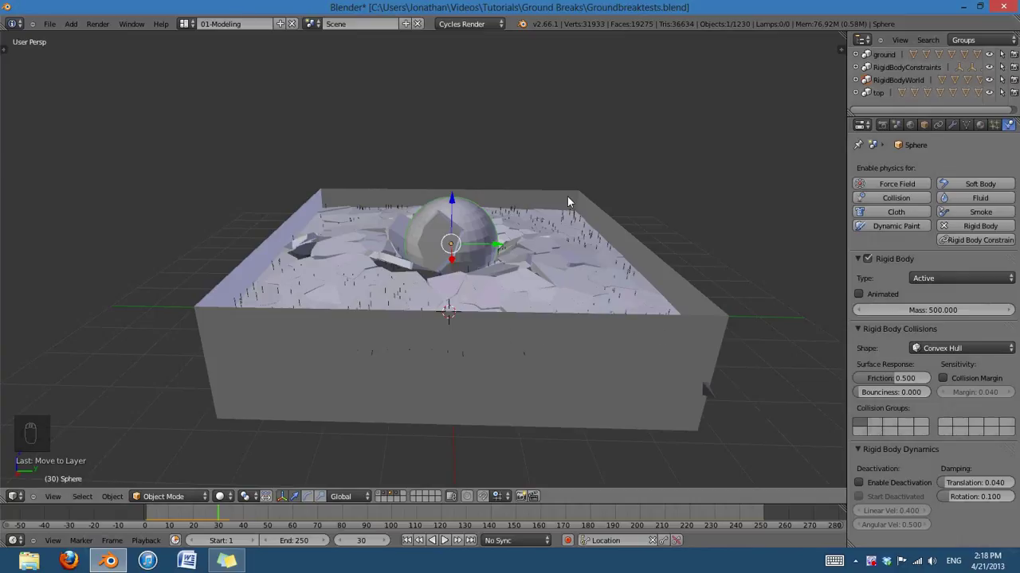
pyautogui.moveTo(479, 343); pyautogui.dragTo(432, 544)
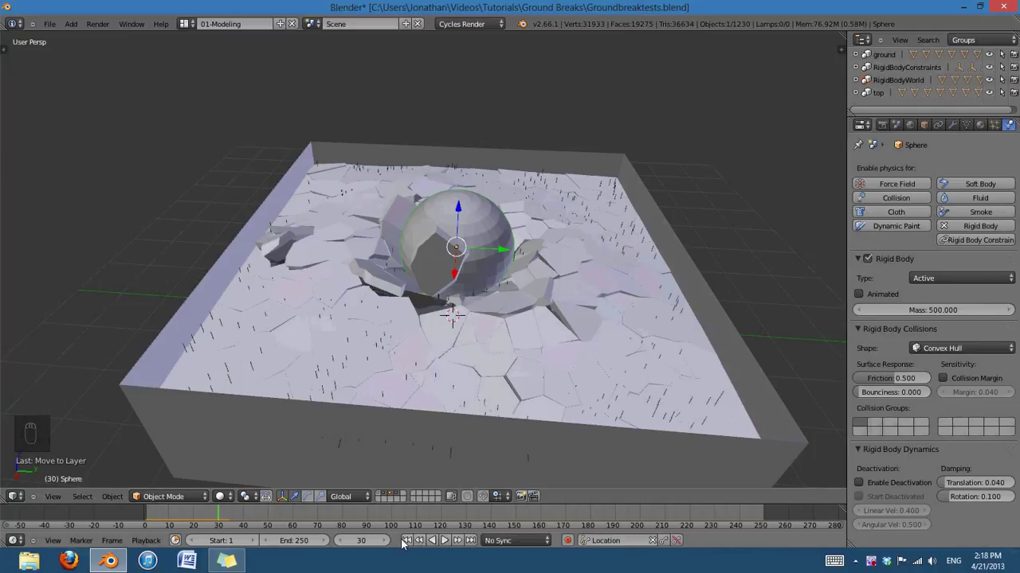
pyautogui.moveTo(412, 543); pyautogui.dragTo(554, 373)
pyautogui.moveTo(453, 544); pyautogui.dragTo(448, 541)
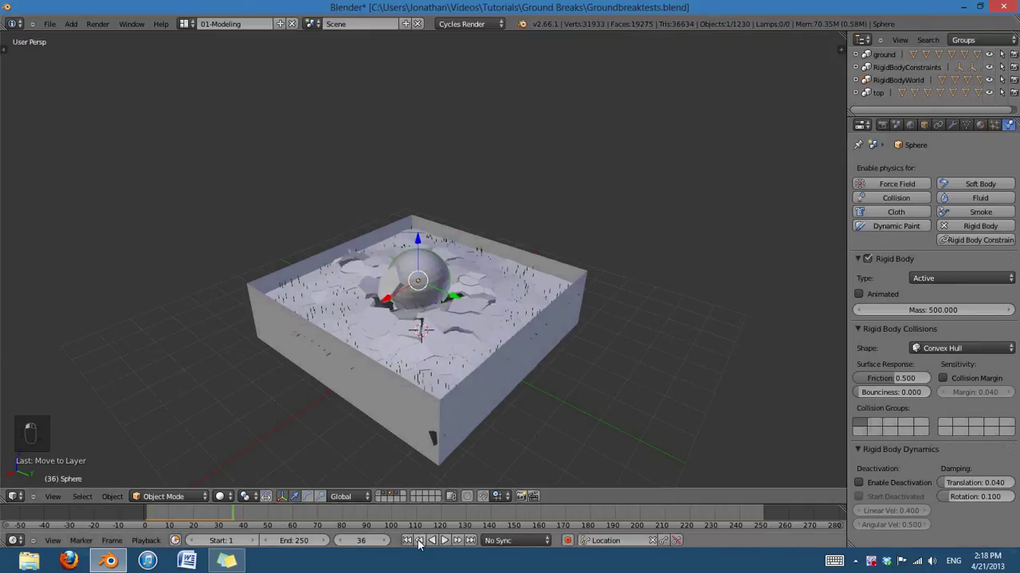
pyautogui.moveTo(447, 219); pyautogui.dragTo(876, 392)
pyautogui.middleClick(876, 393)
# Keyframe the sphere's location with I and tick Animated in its Rigid Body panel
pyautogui.moveTo(867, 295); pyautogui.dragTo(487, 434)
pyautogui.press('i')
pyautogui.moveTo(362, 543); pyautogui.dragTo(570, 485)
pyautogui.click(440, 376)
pyautogui.press('i')
pyautogui.click(498, 352)
# Play the simulation so the rising sphere bursts debris up out of the box
pyautogui.moveTo(412, 545); pyautogui.dragTo(440, 551)
pyautogui.middleClick(440, 551)
pyautogui.moveTo(450, 545); pyautogui.dragTo(450, 545)
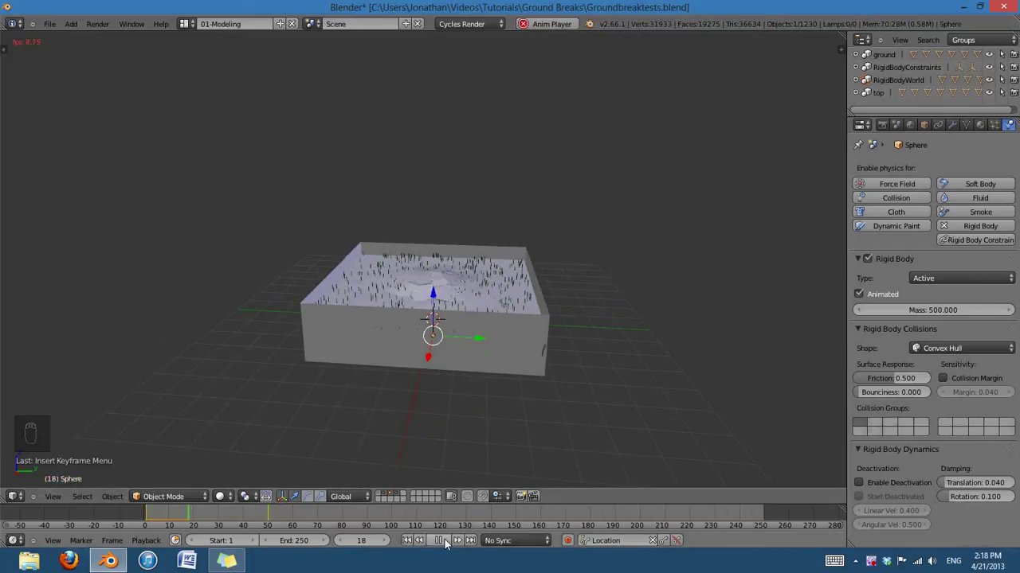
pyautogui.moveTo(480, 502); pyautogui.dragTo(526, 364)
pyautogui.click(526, 364)
pyautogui.moveTo(454, 541); pyautogui.dragTo(454, 542)
# Select the ground pieces and bring up the Bullet Constraints Tools with T
pyautogui.moveTo(676, 323); pyautogui.dragTo(205, 519)
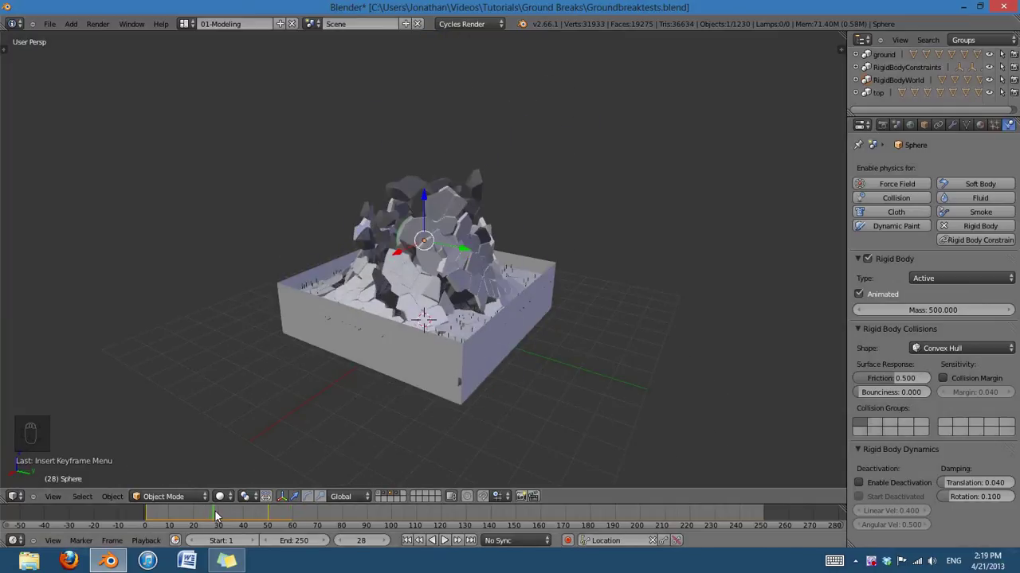
pyautogui.middleClick(451, 349)
pyautogui.click(463, 350)
pyautogui.moveTo(521, 343); pyautogui.dragTo(504, 329)
pyautogui.press('t')
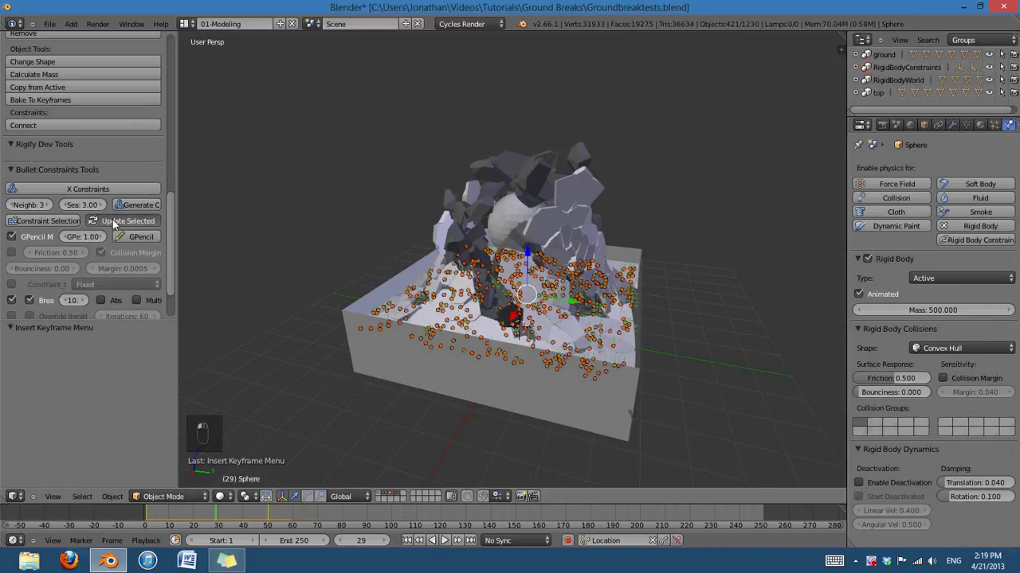
# Replay the simulation with breaking threshold 10 and pull back to watch the pieces fly out
pyautogui.press('t')
pyautogui.moveTo(418, 547); pyautogui.dragTo(442, 543)
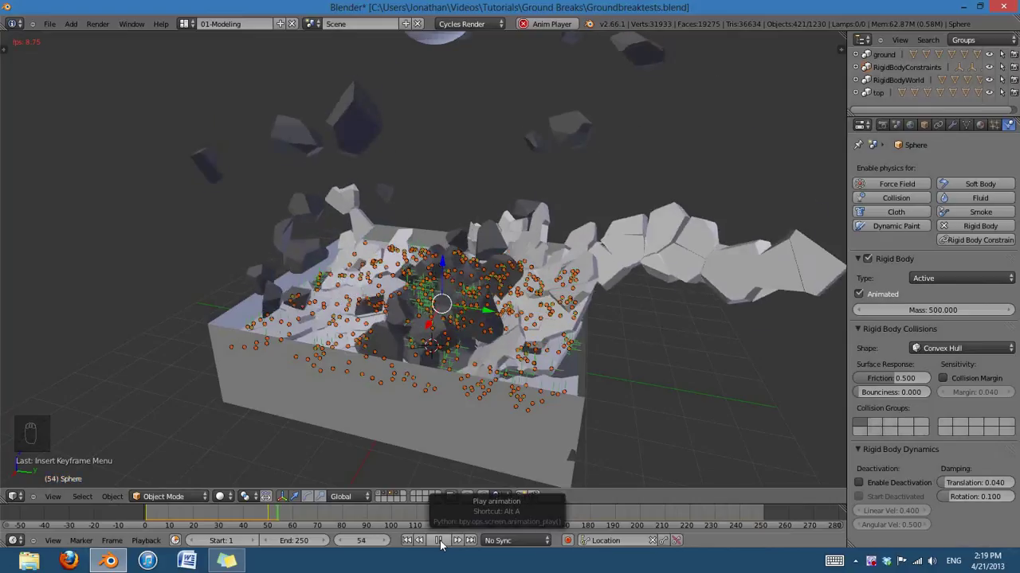
pyautogui.moveTo(447, 439); pyautogui.dragTo(1002, 80)
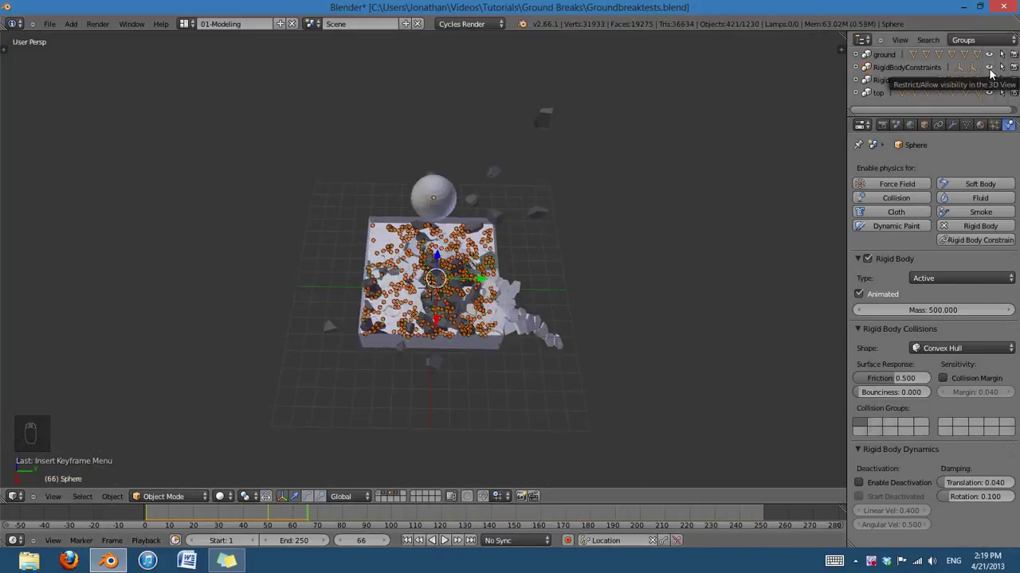
# Hide the RigidBodyConstraints markers in the Outliner and rewind to the start
pyautogui.click(996, 73)
pyautogui.middleClick(535, 374)
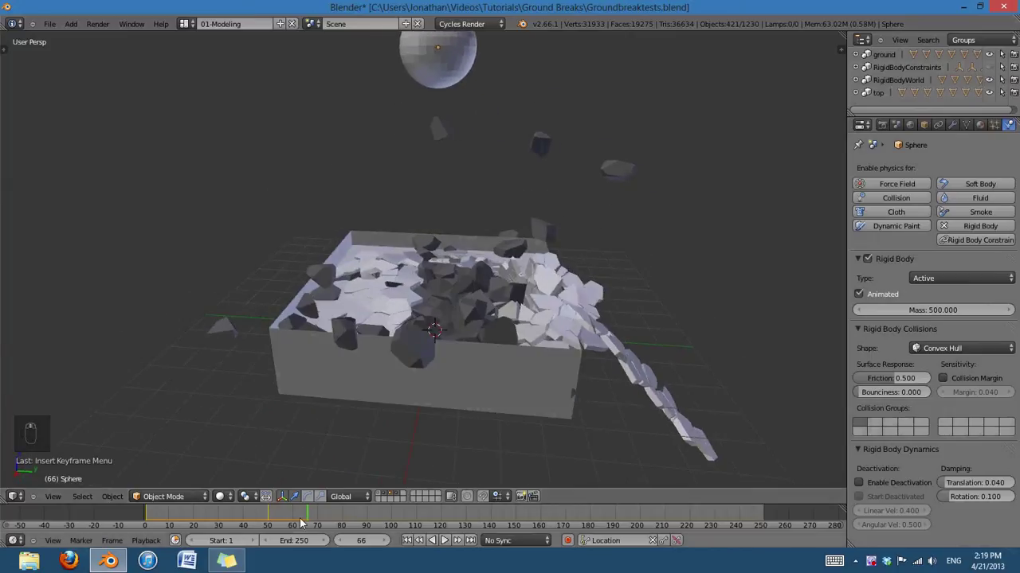
pyautogui.moveTo(298, 519); pyautogui.dragTo(183, 516)
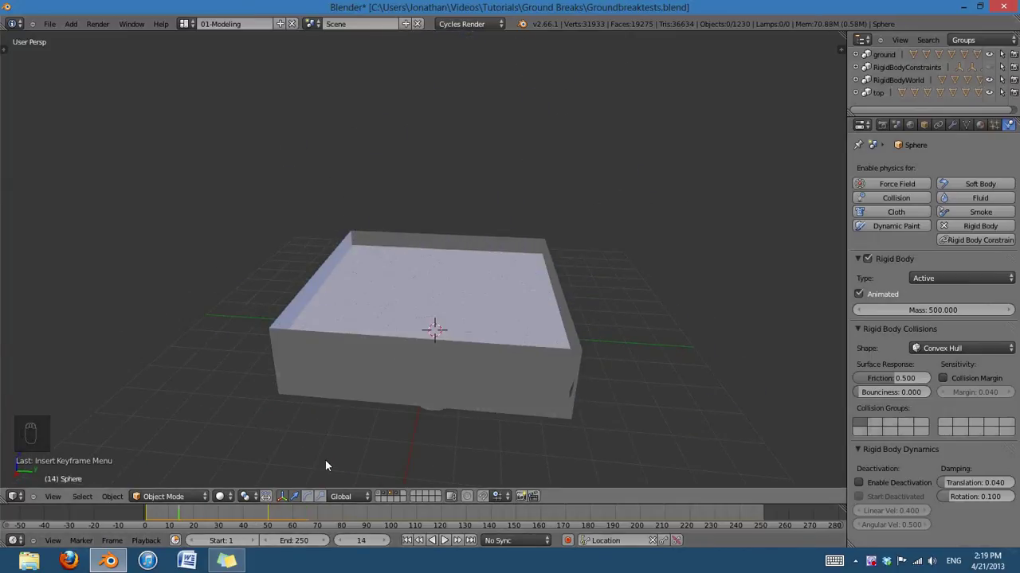
# Play the collapse, orbit around it, and return the simulation to its first frame
pyautogui.moveTo(185, 520); pyautogui.dragTo(216, 510)
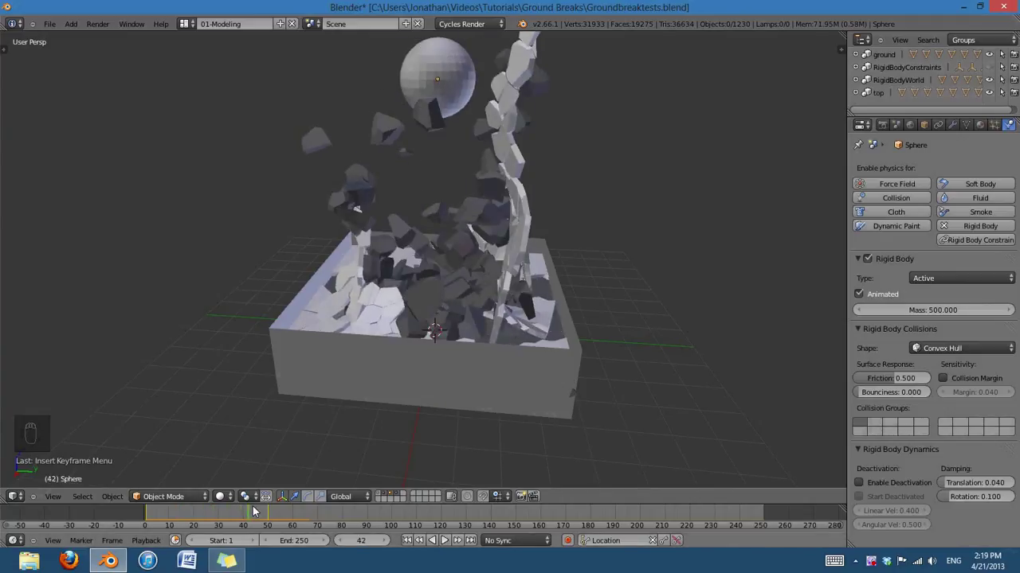
pyautogui.moveTo(412, 546); pyautogui.dragTo(497, 377)
pyautogui.moveTo(434, 362); pyautogui.dragTo(460, 341)
pyautogui.click(475, 392)
pyautogui.middleClick(454, 407)
pyautogui.middleClick(547, 378)
pyautogui.press('s')
# Untick Animated in the sphere's Rigid Body settings
pyautogui.moveTo(591, 327); pyautogui.dragTo(445, 540)
pyautogui.moveTo(445, 540); pyautogui.dragTo(445, 540)
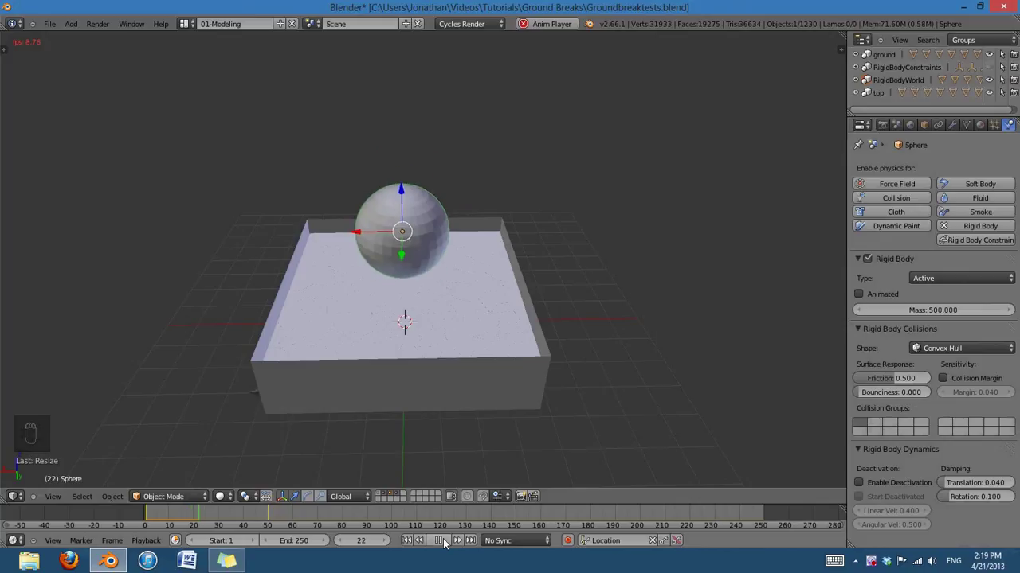
pyautogui.click(449, 545)
# Delete the sphere's location keyframes with Alt+I so it falls under physics
pyautogui.moveTo(609, 398); pyautogui.dragTo(486, 513)
pyautogui.moveTo(410, 548); pyautogui.dragTo(426, 518)
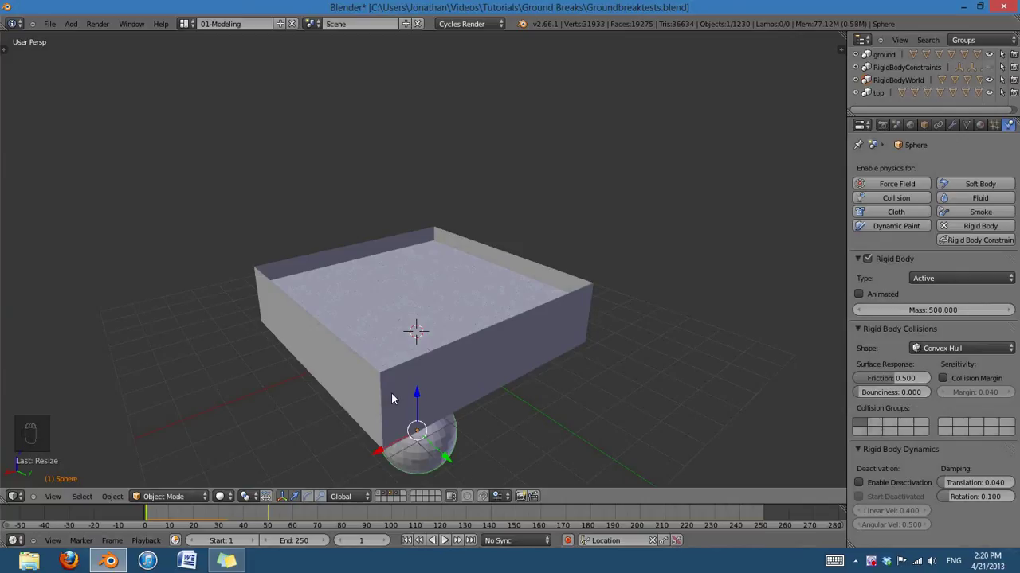
pyautogui.press('alt+i')
pyautogui.moveTo(464, 544); pyautogui.dragTo(508, 376)
pyautogui.press('alt+i')
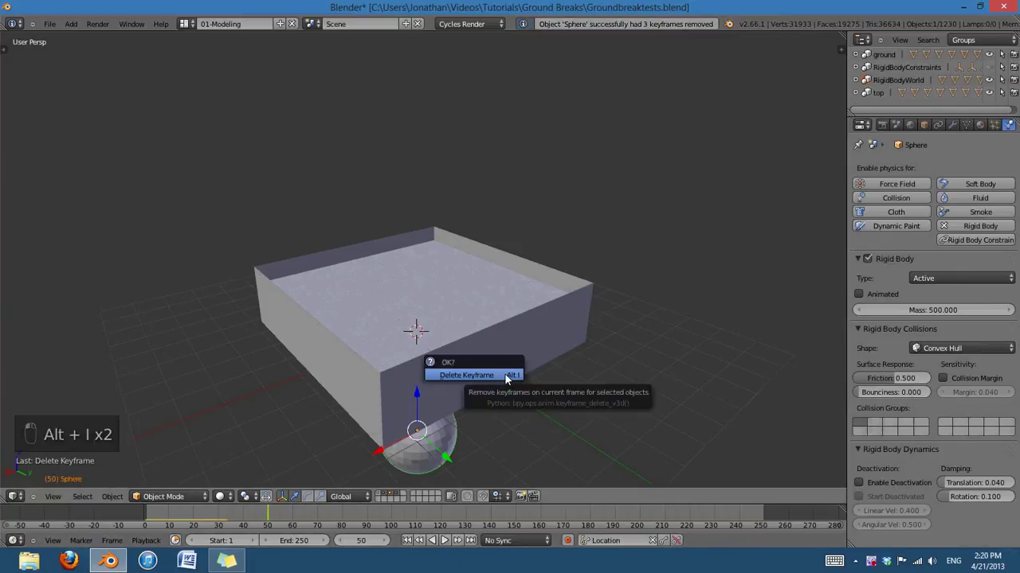
# Select the box, enter Edit Mode, and inset and subdivide its bottom face
pyautogui.moveTo(532, 434); pyautogui.dragTo(626, 282)
pyautogui.rightClick(626, 283)
pyautogui.press('Tab')
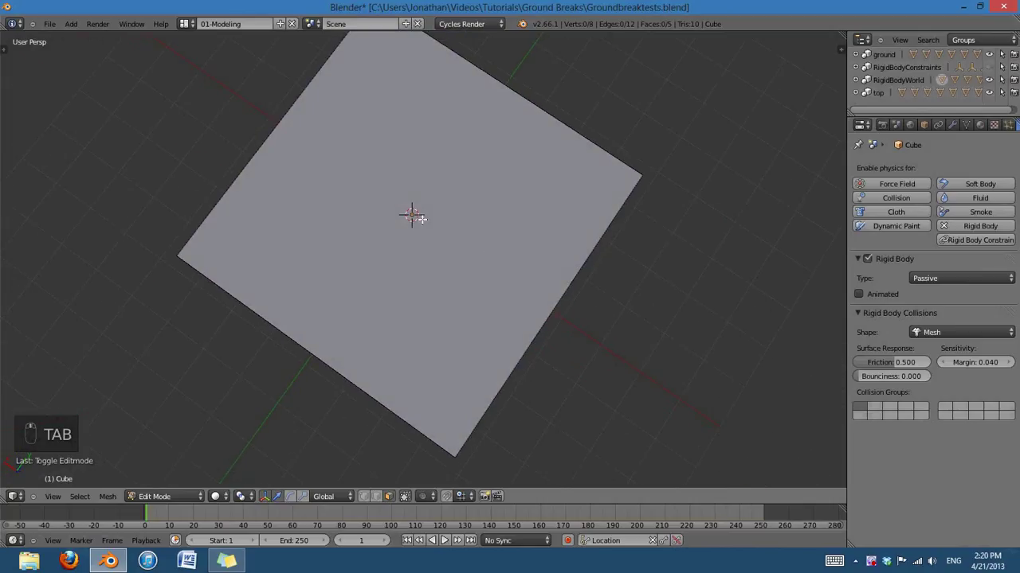
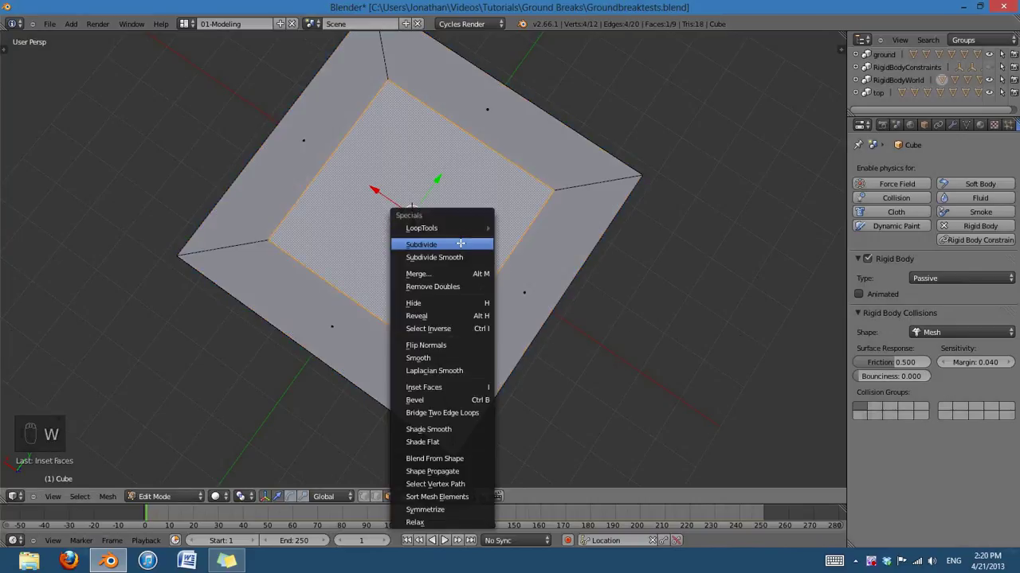
pyautogui.press('t')
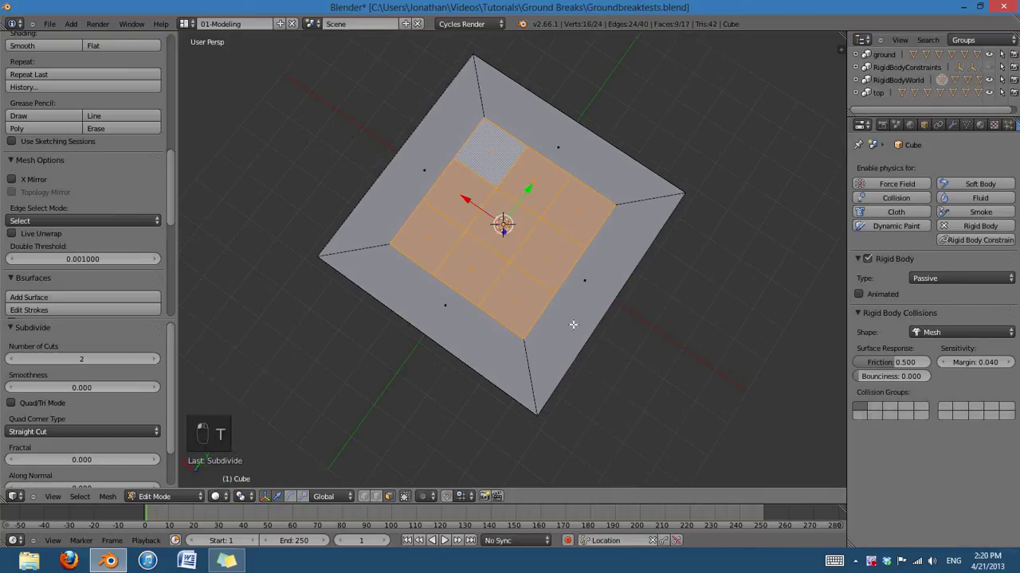
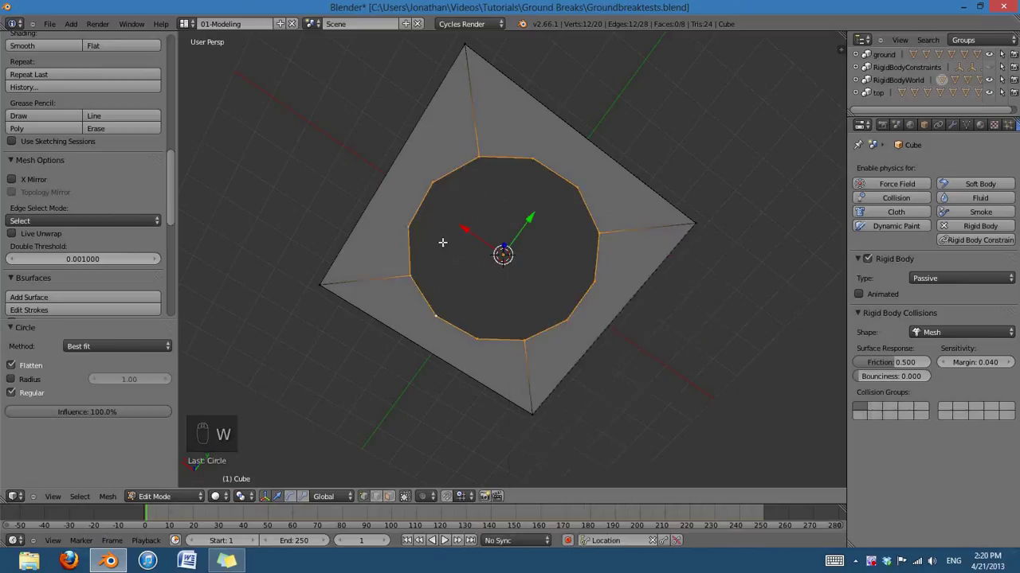
# Round the opening into a twelve-sided ring with LoopTools Circle and view it from top ortho
pyautogui.press('KP_7')
pyautogui.press('z')
pyautogui.press('z')
pyautogui.press('KP_5')
# Scale the round hole smaller from the top view and leave Edit Mode
pyautogui.press('z')
pyautogui.press('s')
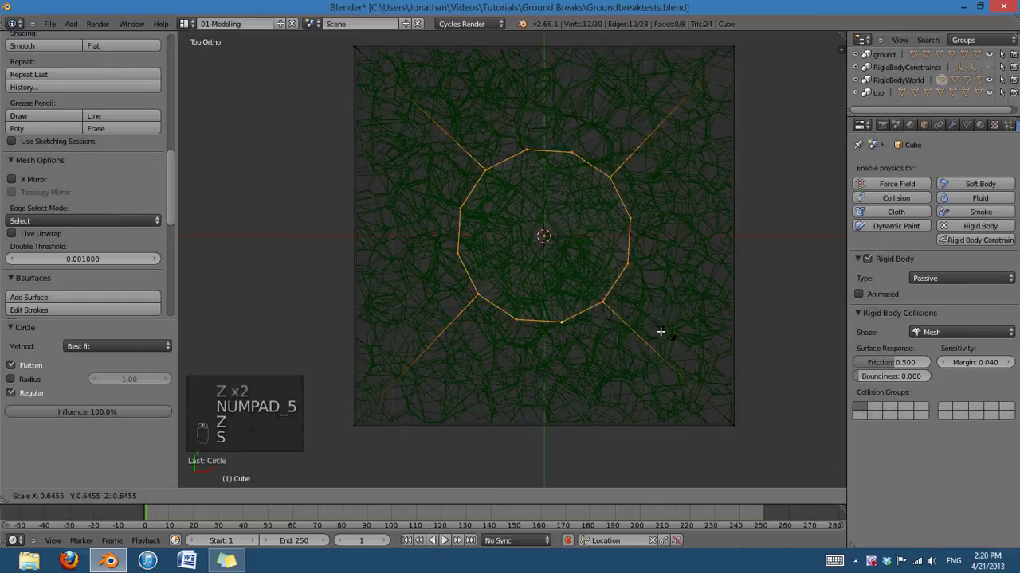
pyautogui.press('z')
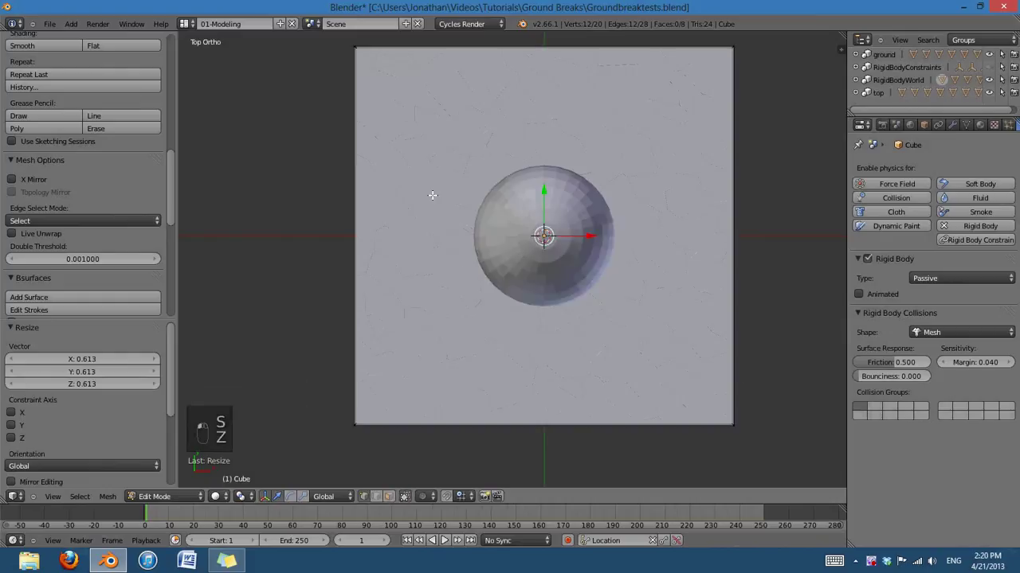
pyautogui.press('Tab')
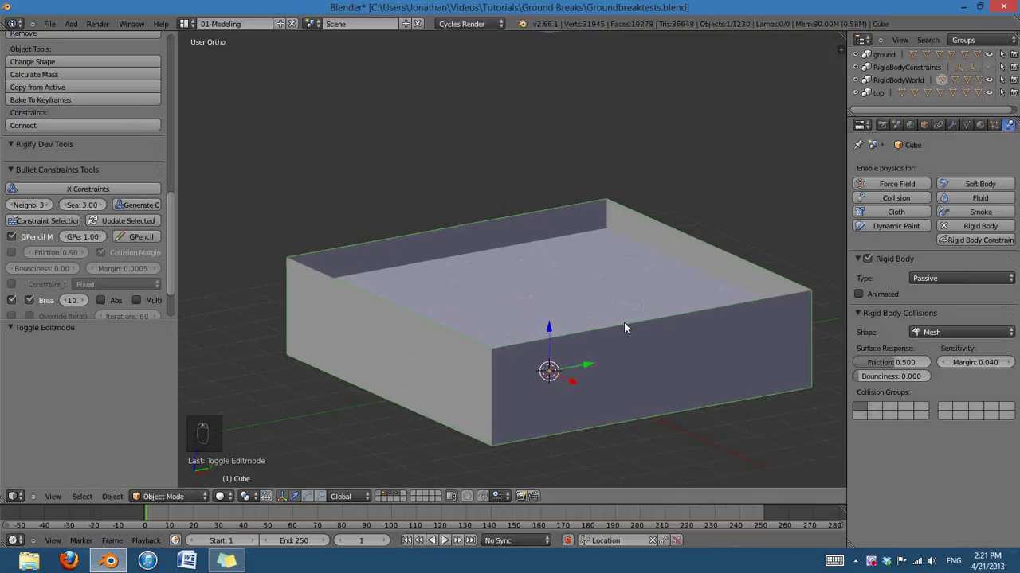
pyautogui.press('KP_5')
# Orbit around the box to check the hole beneath the ground
pyautogui.moveTo(976, 334); pyautogui.dragTo(498, 550)
pyautogui.moveTo(449, 541); pyautogui.dragTo(579, 339)
pyautogui.moveTo(579, 338); pyautogui.dragTo(573, 401)
pyautogui.moveTo(602, 324); pyautogui.dragTo(721, 371)
pyautogui.middleClick(721, 396)
pyautogui.press('z')
pyautogui.click(665, 454)
# Select a ground piece and tick Enable Deactivation and Start Deactivated
pyautogui.rightClick(641, 341)
pyautogui.click(549, 290)
pyautogui.press('z')
pyautogui.moveTo(549, 290); pyautogui.dragTo(845, 500)
pyautogui.click(845, 500)
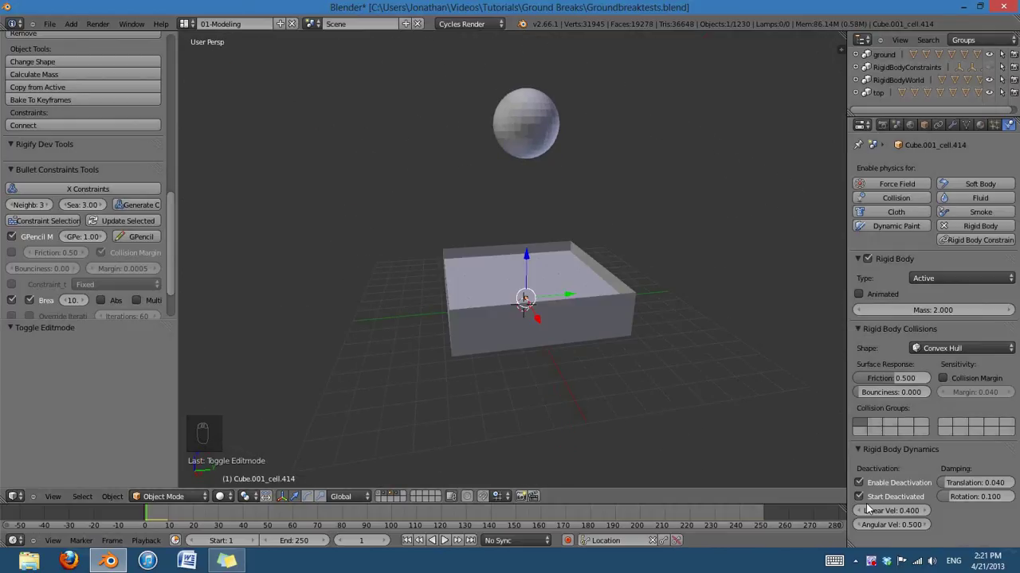
# Play the simulation so the ball punches debris down through the bottom hole
pyautogui.middleClick(578, 388)
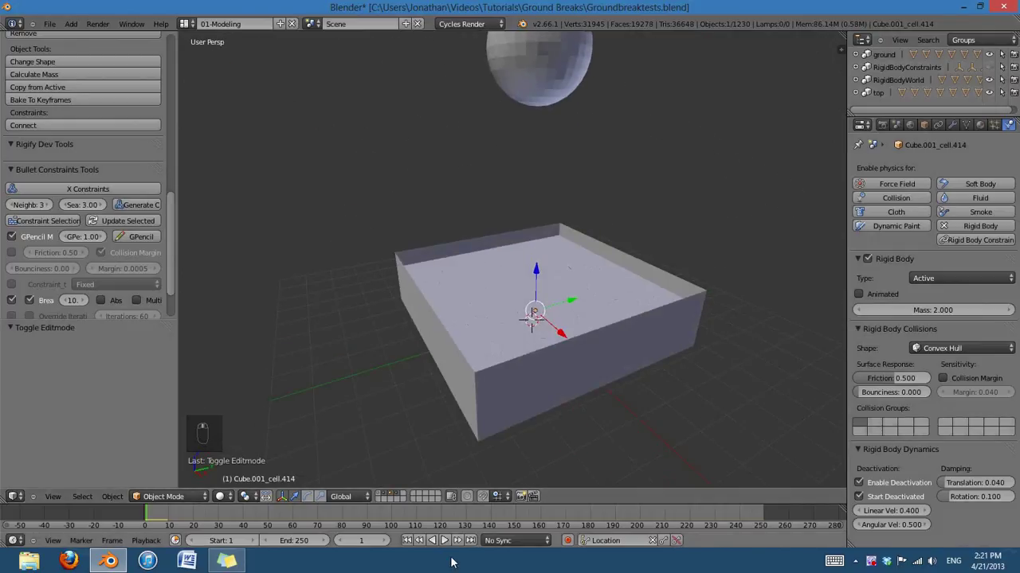
pyautogui.moveTo(452, 542); pyautogui.dragTo(449, 543)
pyautogui.moveTo(449, 544); pyautogui.dragTo(448, 543)
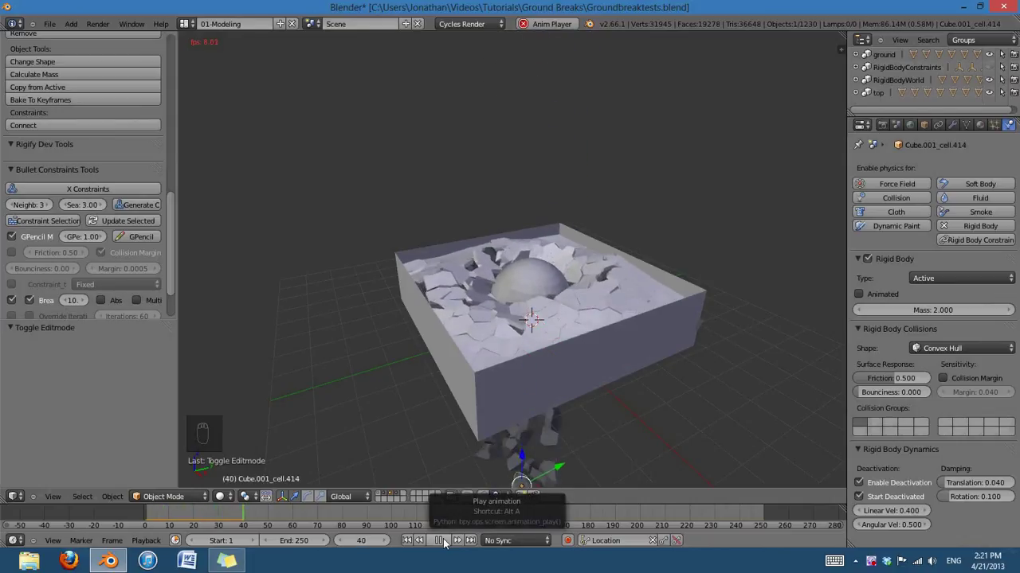
pyautogui.moveTo(449, 542); pyautogui.dragTo(554, 298)
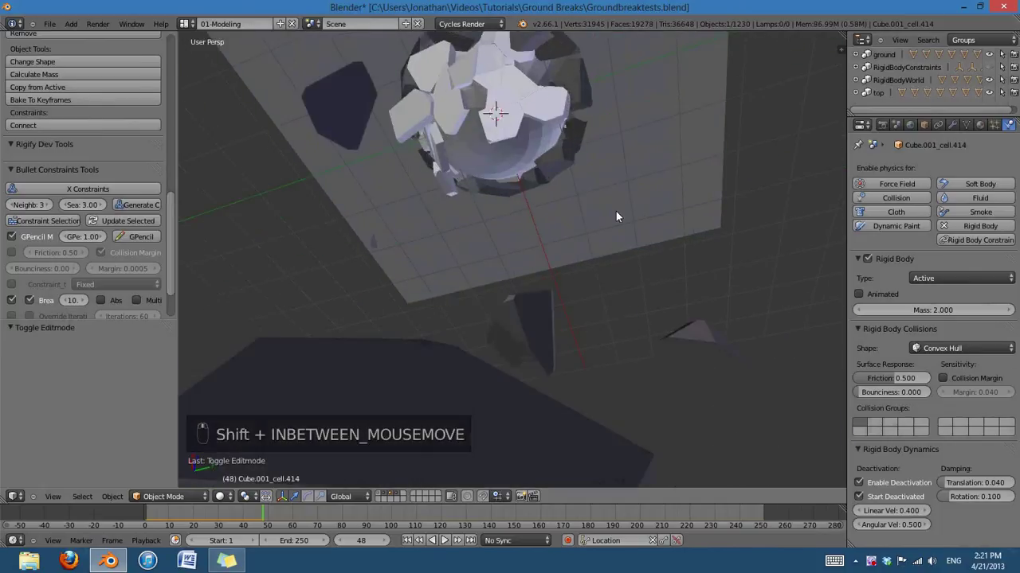
# Stop playback, select the box, view it from below and reset to frame 1
pyautogui.click(619, 240)
pyautogui.middleClick(632, 360)
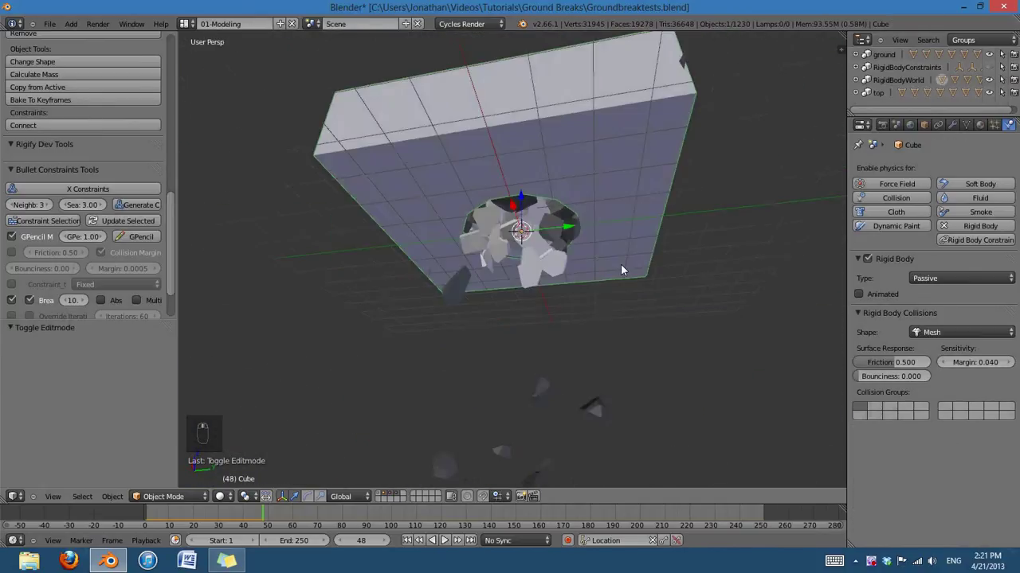
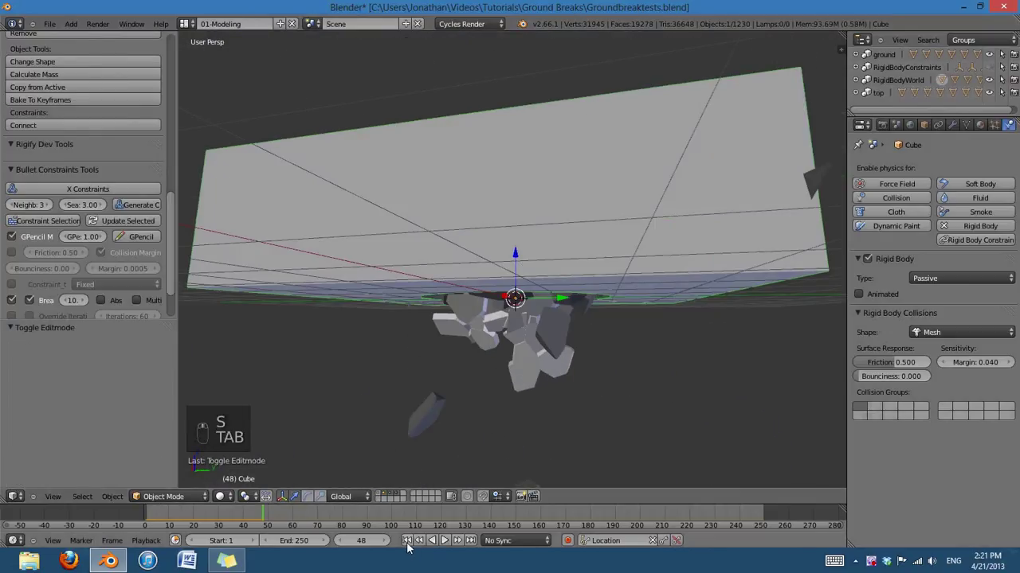
pyautogui.click(625, 350)
pyautogui.moveTo(583, 248); pyautogui.dragTo(596, 356)
pyautogui.moveTo(596, 355); pyautogui.dragTo(448, 524)
pyautogui.moveTo(448, 544); pyautogui.dragTo(449, 544)
pyautogui.moveTo(429, 558); pyautogui.dragTo(652, 185)
pyautogui.press('ctrl+z')
# Set the box's Rigid Body Collisions margin to 0.010
pyautogui.click(546, 224)
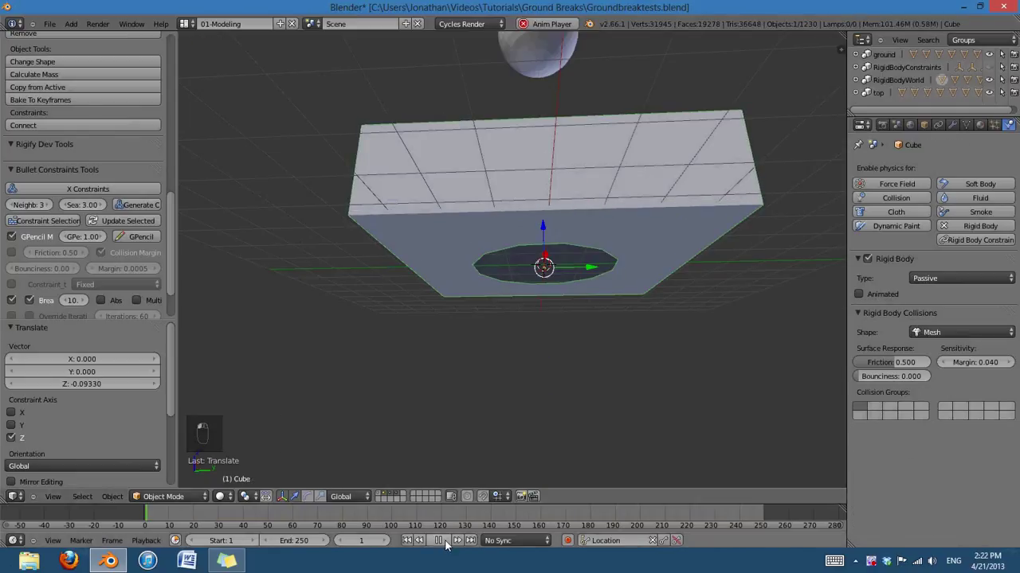
pyautogui.middleClick(450, 545)
pyautogui.moveTo(422, 552); pyautogui.dragTo(705, 454)
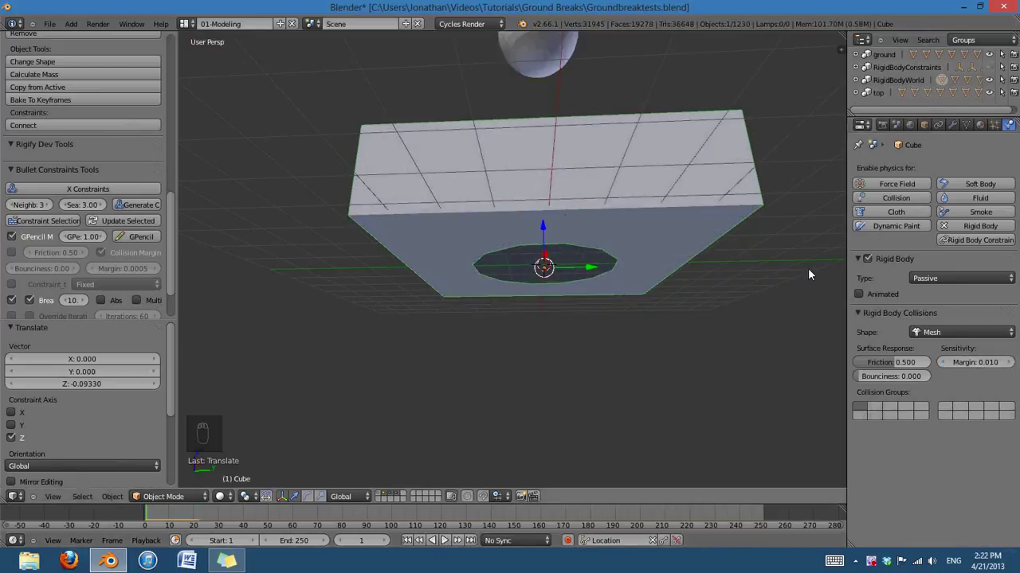
# Orbit back over the ground and select the fractured ground pieces
pyautogui.middleClick(576, 278)
pyautogui.moveTo(575, 277); pyautogui.dragTo(672, 298)
pyautogui.moveTo(622, 318); pyautogui.dragTo(897, 60)
pyautogui.rightClick(897, 60)
# Tick Enable Deactivation, Copy from Active to the selected pieces, then deselect all
pyautogui.moveTo(897, 59); pyautogui.dragTo(591, 281)
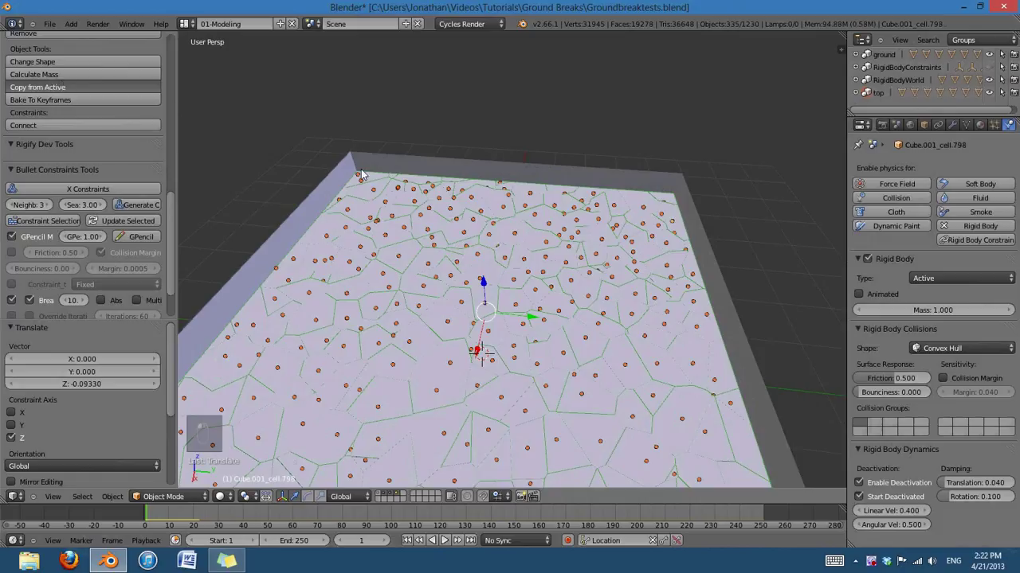
pyautogui.click(462, 245)
pyautogui.middleClick(547, 293)
pyautogui.press('a')
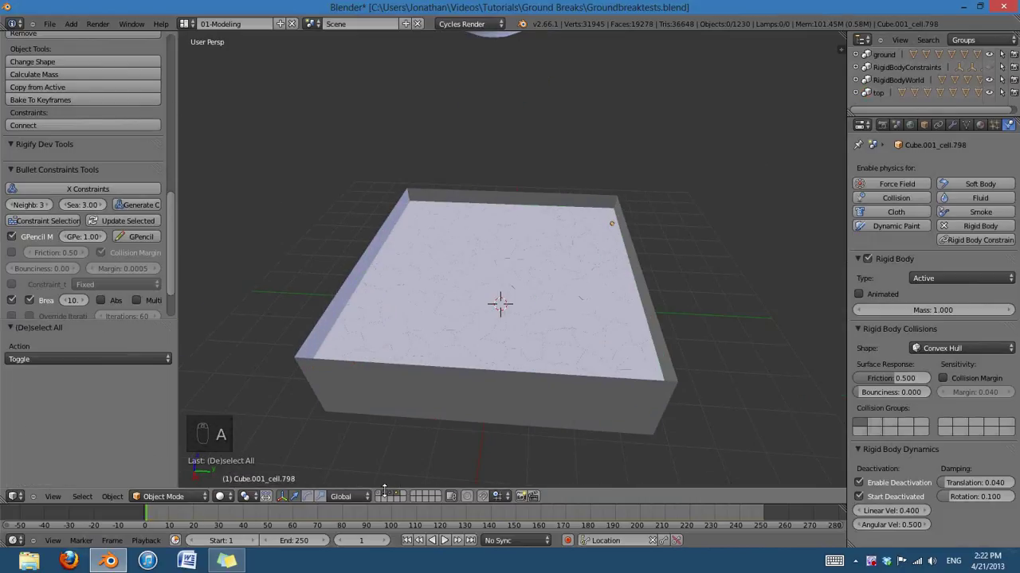
# Reselect the 472 cell pieces of the top ground group
pyautogui.moveTo(665, 365); pyautogui.dragTo(513, 394)
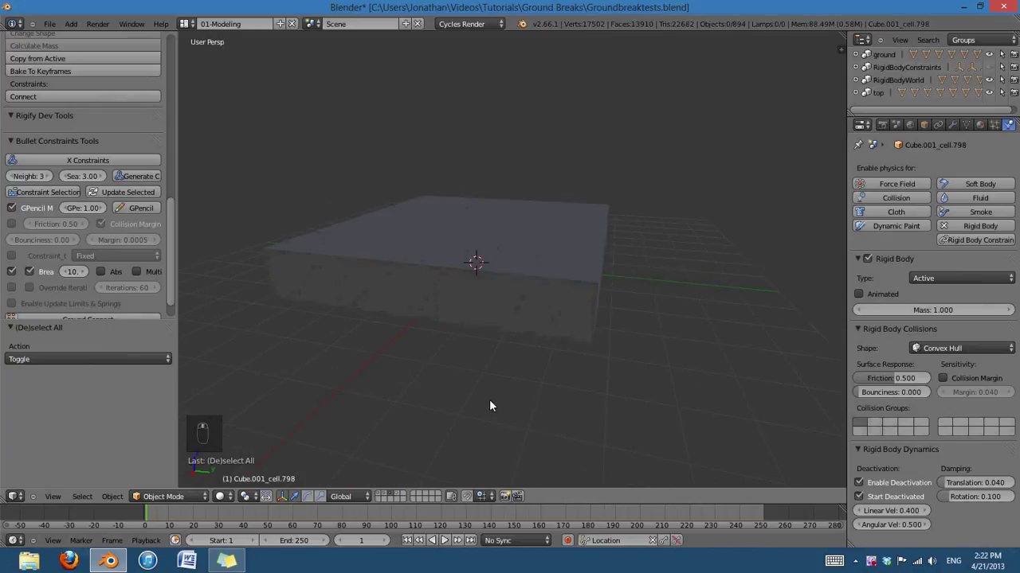
pyautogui.moveTo(402, 496); pyautogui.dragTo(555, 429)
pyautogui.middleClick(555, 429)
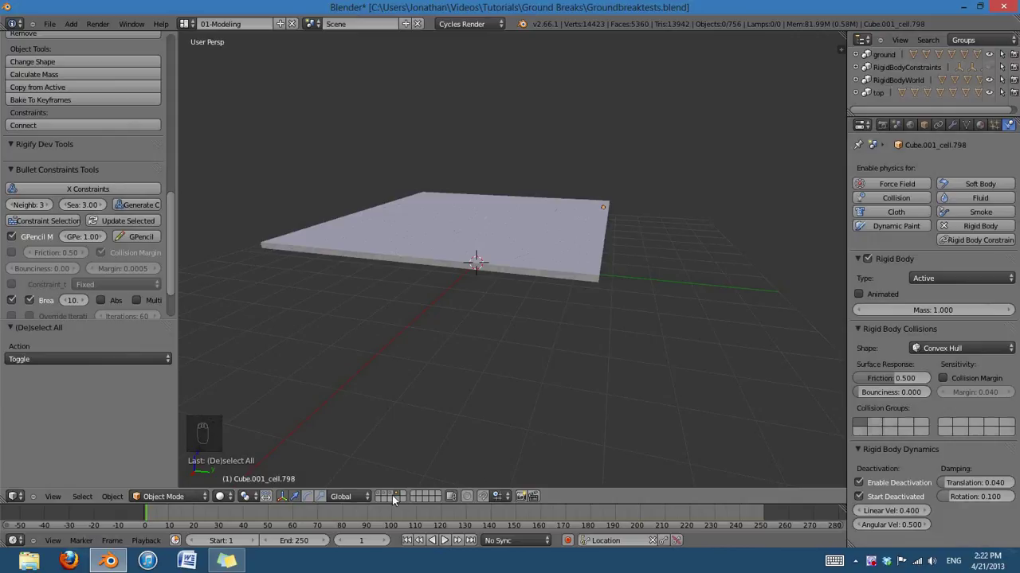
pyautogui.moveTo(529, 309); pyautogui.dragTo(886, 96)
pyautogui.moveTo(887, 97); pyautogui.dragTo(888, 64)
pyautogui.press('z')
pyautogui.click(557, 277)
pyautogui.press('z')
pyautogui.click(614, 217)
pyautogui.press('z')
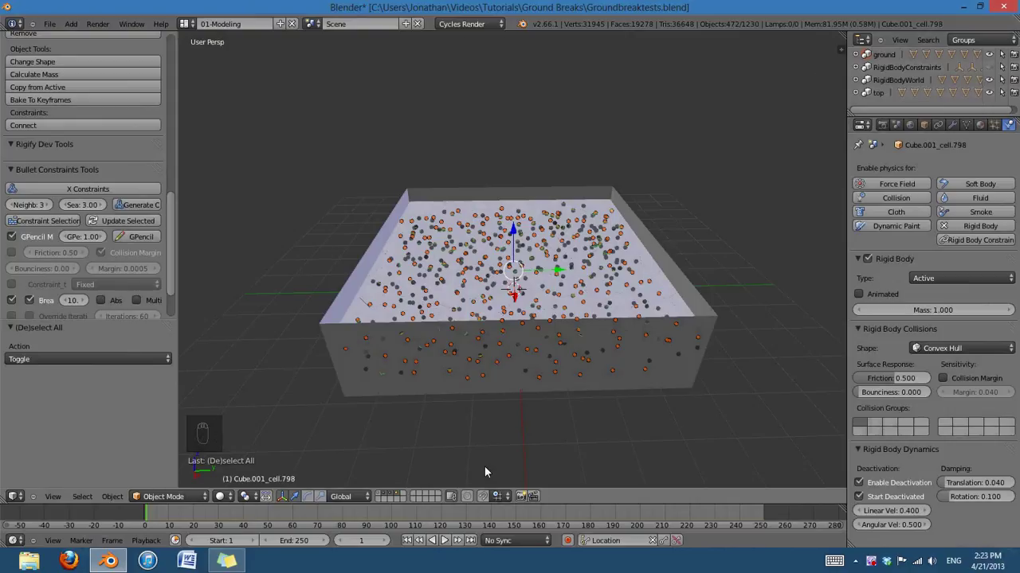
# Play the ball-impact simulation and look down into the sinkhole torn in the ground
pyautogui.press('a')
pyautogui.moveTo(448, 544); pyautogui.dragTo(548, 331)
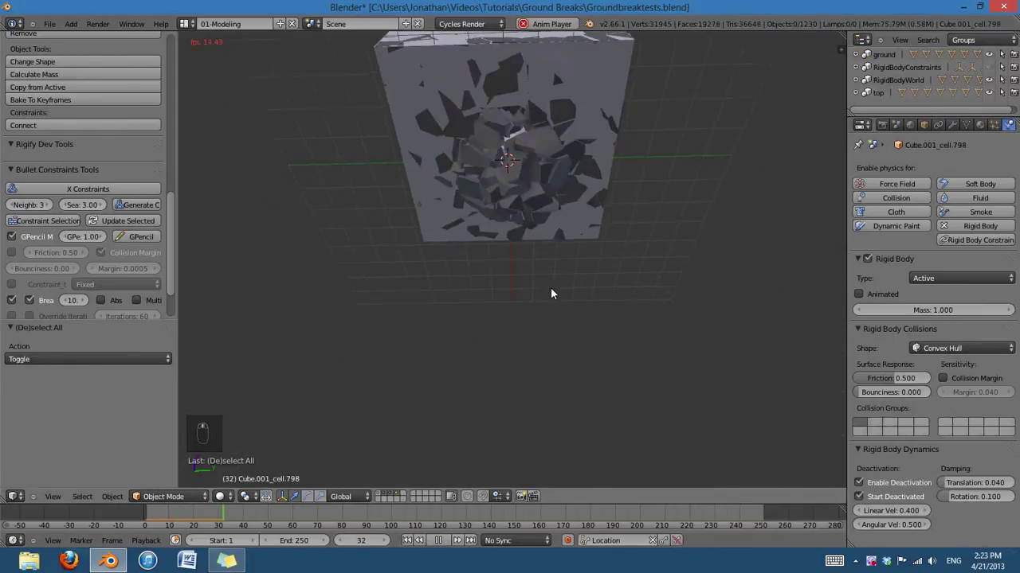
pyautogui.middleClick(439, 545)
pyautogui.click(439, 545)
pyautogui.middleClick(603, 151)
pyautogui.click(526, 358)
pyautogui.moveTo(450, 545); pyautogui.dragTo(450, 545)
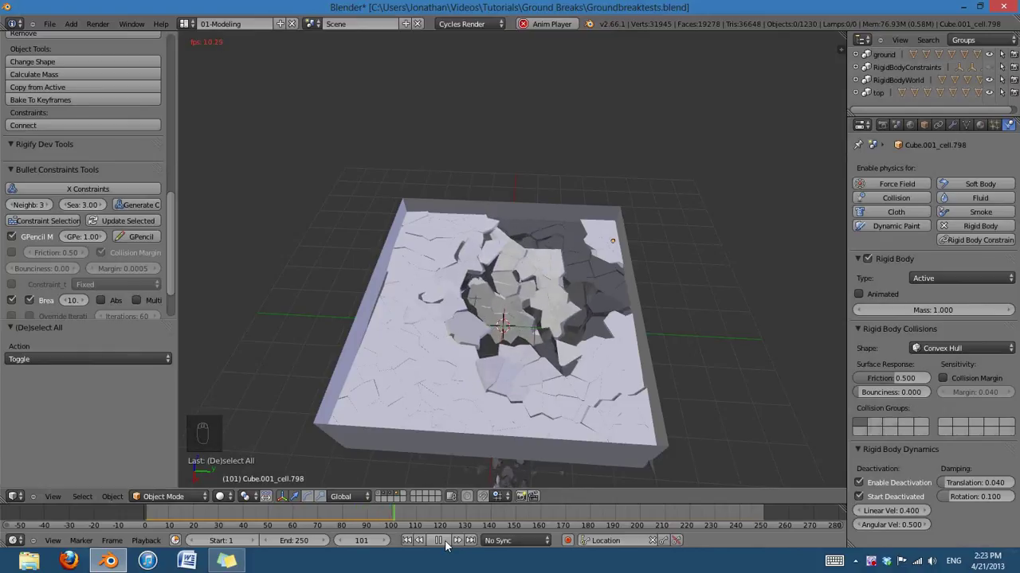
pyautogui.click(450, 545)
# Orbit around the collapsing ground and move in close on the falling debris at the center
pyautogui.moveTo(401, 521); pyautogui.dragTo(206, 504)
pyautogui.click(231, 504)
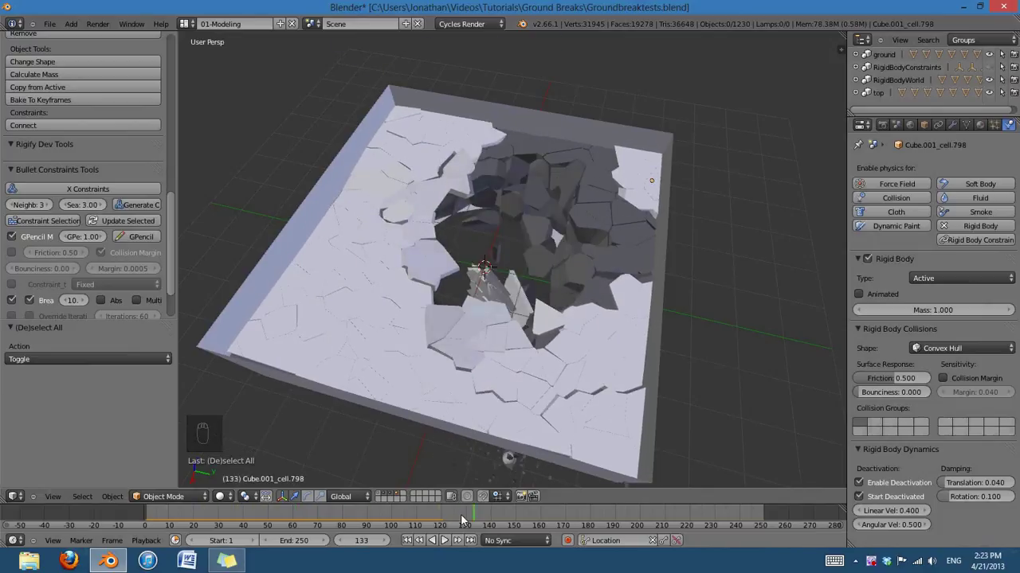
pyautogui.middleClick(611, 379)
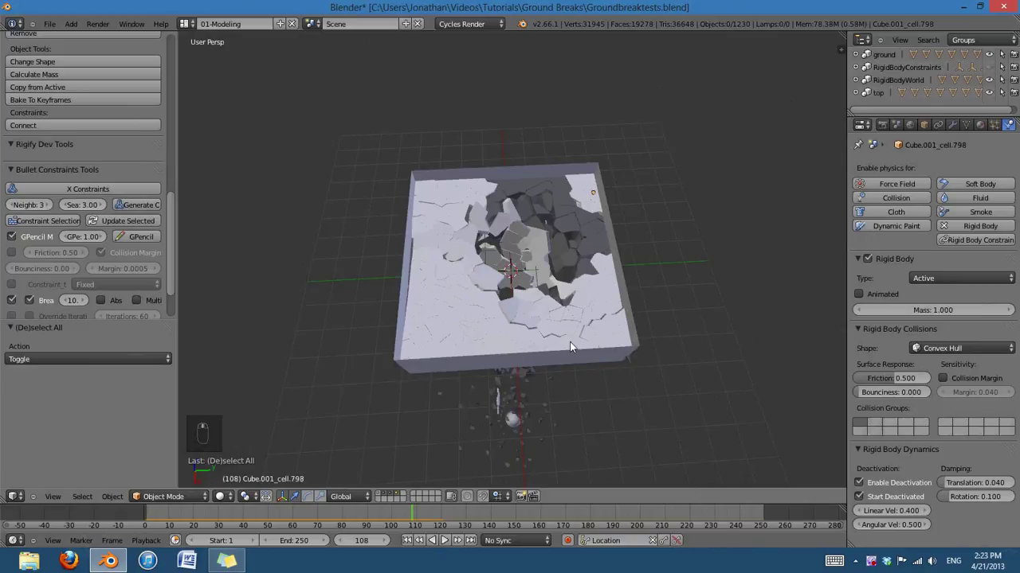
pyautogui.middleClick(401, 516)
pyautogui.moveTo(347, 511); pyautogui.dragTo(224, 503)
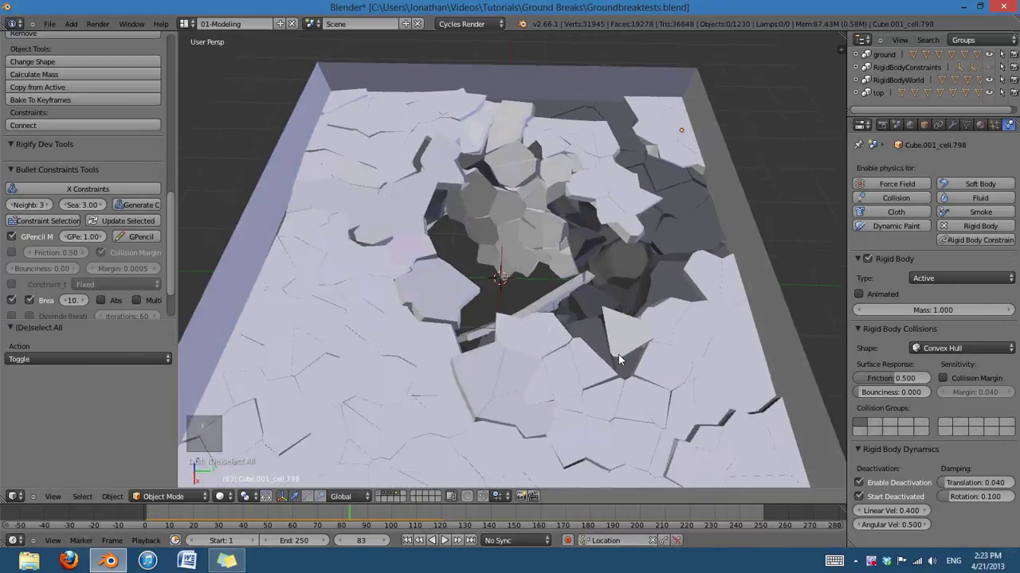
pyautogui.moveTo(526, 364); pyautogui.dragTo(364, 518)
pyautogui.moveTo(365, 519); pyautogui.dragTo(240, 516)
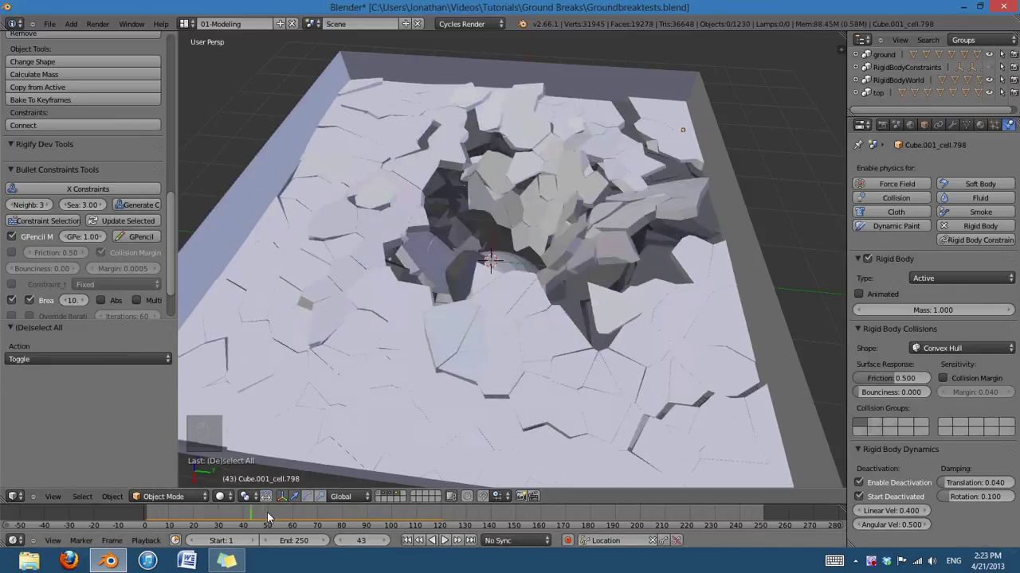
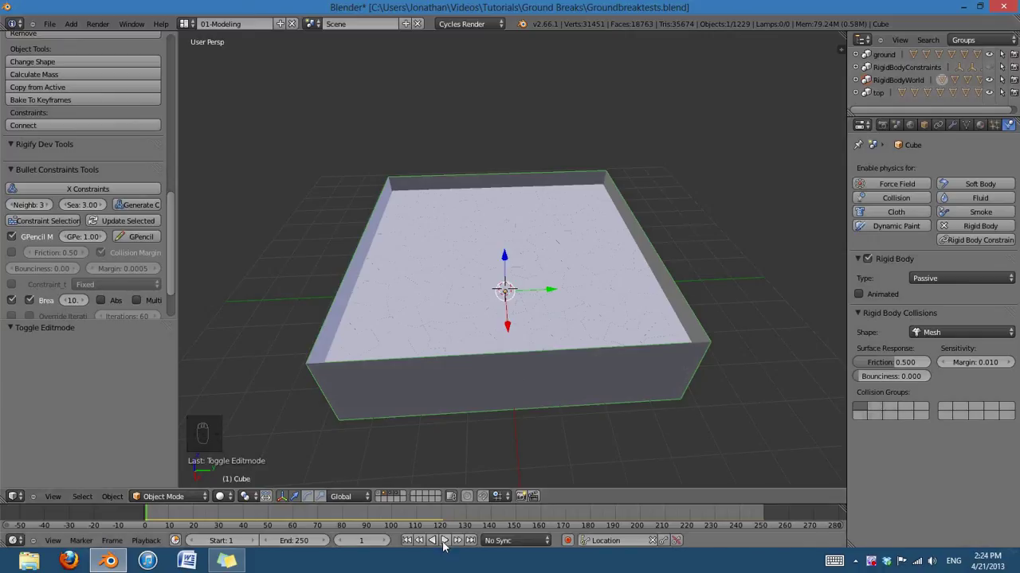
# Select the containment box, run the simulation briefly, then stop and reset to the start
pyautogui.moveTo(449, 543); pyautogui.dragTo(601, 407)
pyautogui.click(575, 355)
pyautogui.middleClick(562, 303)
pyautogui.click(553, 293)
pyautogui.click(541, 295)
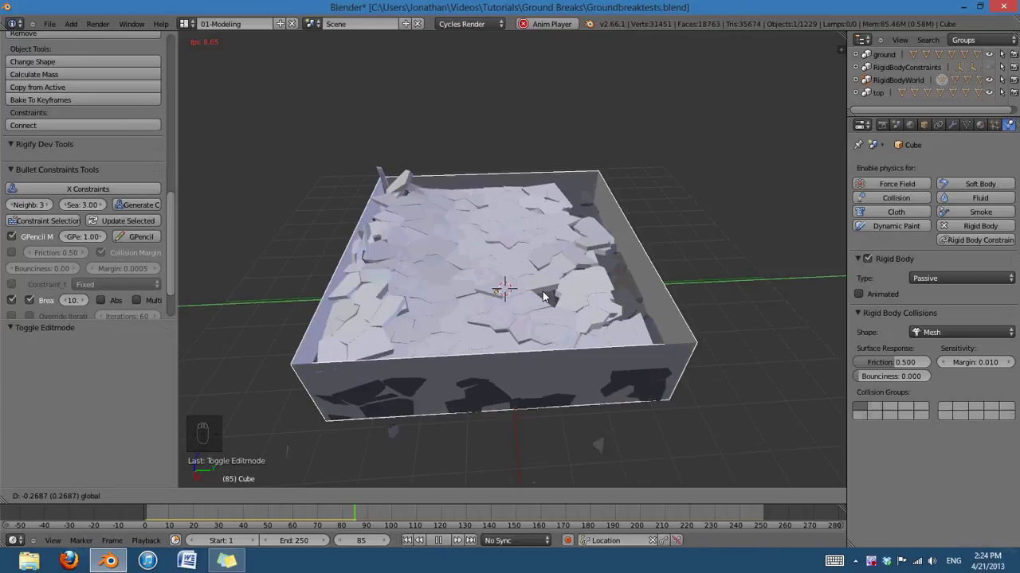
pyautogui.moveTo(414, 548); pyautogui.dragTo(653, 400)
pyautogui.press('ctrl+z')
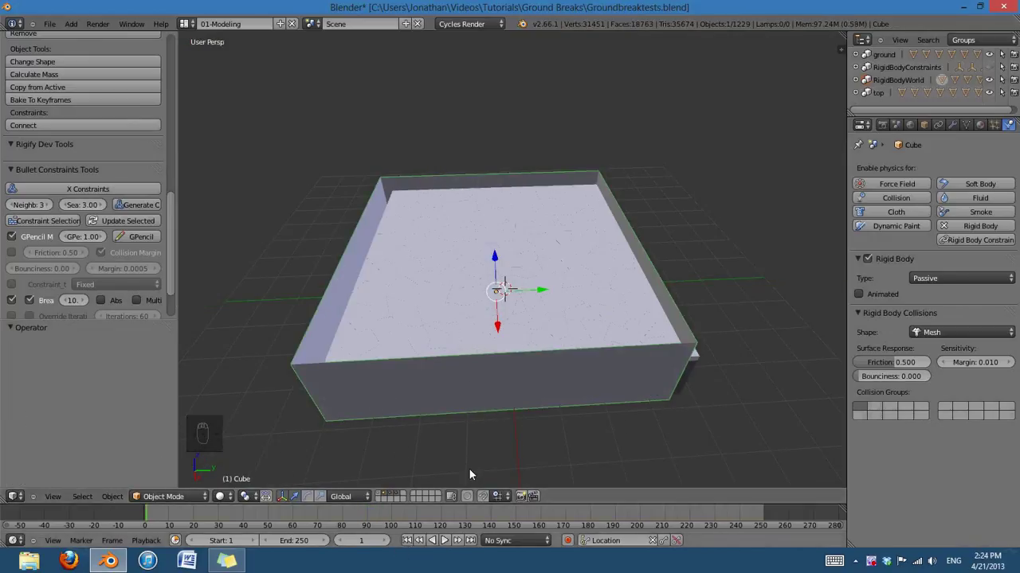
pyautogui.press('ctrl+z')
pyautogui.press('ctrl+z')
# Raise the box's Rigid Body collision margin to 0.040
pyautogui.moveTo(410, 545); pyautogui.dragTo(400, 360)
pyautogui.moveTo(972, 365); pyautogui.dragTo(727, 303)
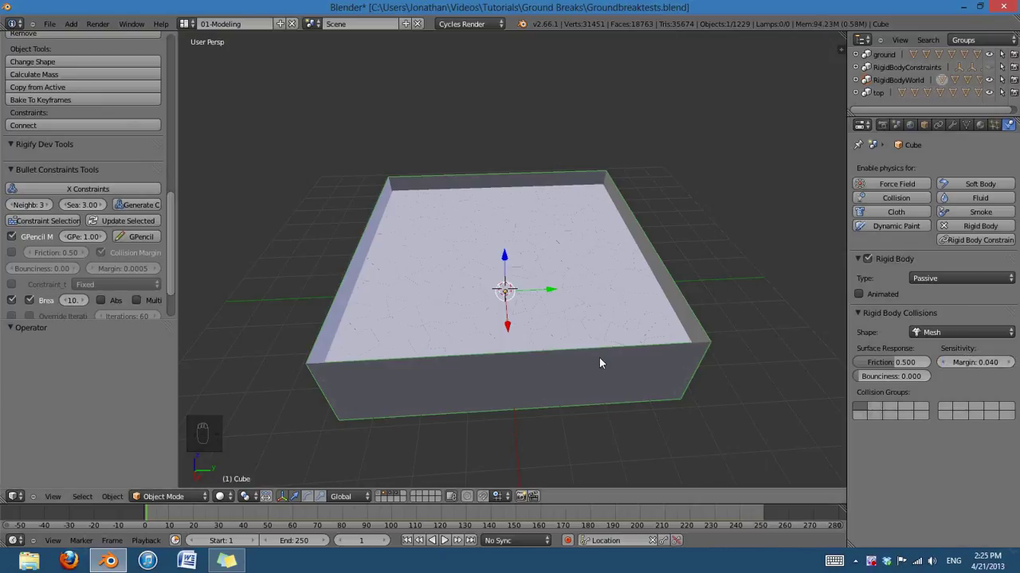
pyautogui.moveTo(531, 379); pyautogui.dragTo(445, 522)
pyautogui.moveTo(454, 546); pyautogui.dragTo(838, 365)
# Play the simulation and rotate the box so the ground cracks, then reset to the start
pyautogui.press('s')
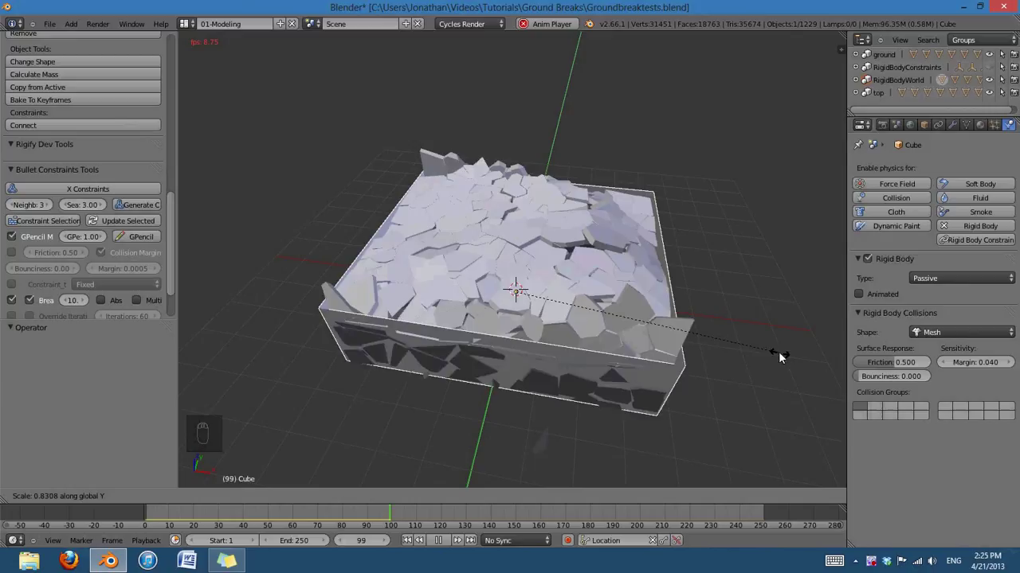
pyautogui.click(695, 414)
pyautogui.moveTo(532, 447); pyautogui.dragTo(448, 548)
pyautogui.moveTo(500, 388); pyautogui.dragTo(498, 341)
pyautogui.press('ctrl+z')
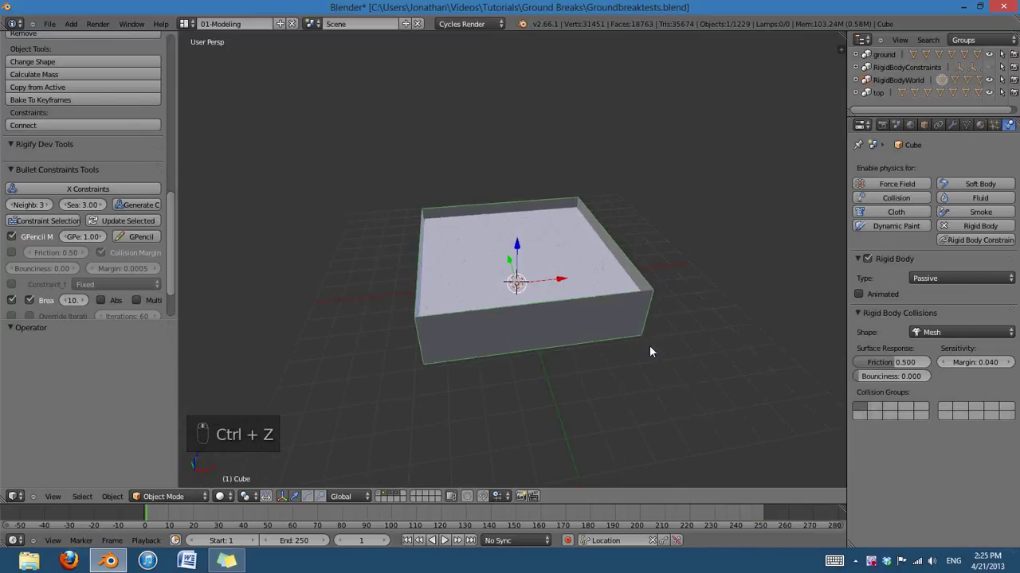
# Add a UV sphere and scale and move it beside the box in front view
pyautogui.moveTo(631, 381); pyautogui.dragTo(637, 398)
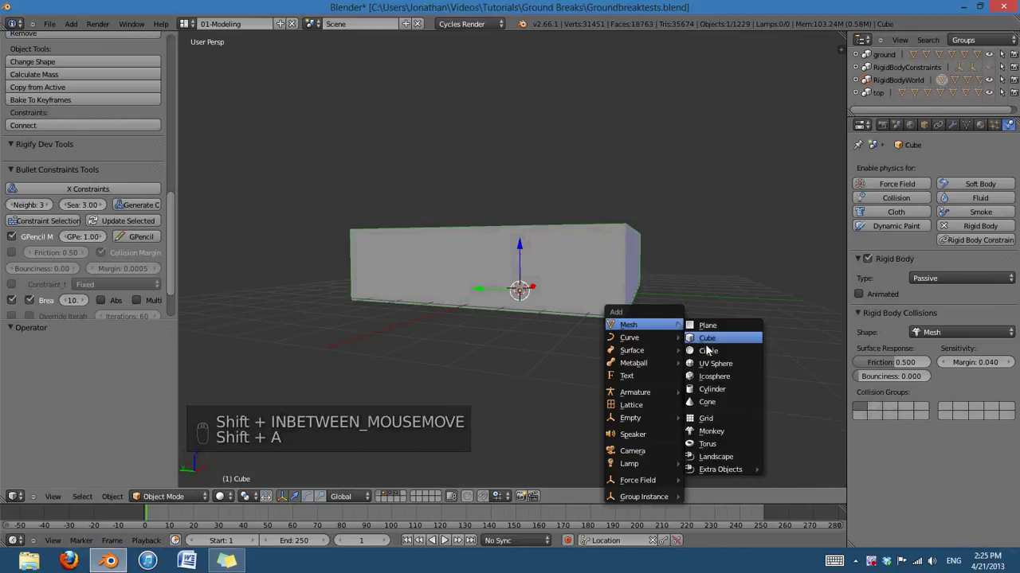
pyautogui.press('shift+a')
pyautogui.press('KP_1')
pyautogui.press('z')
pyautogui.press('KP_5')
pyautogui.press('s')
pyautogui.press('g')
# Make the sphere a passive animated rigid body and keyframe its location
pyautogui.click(816, 347)
pyautogui.click(971, 232)
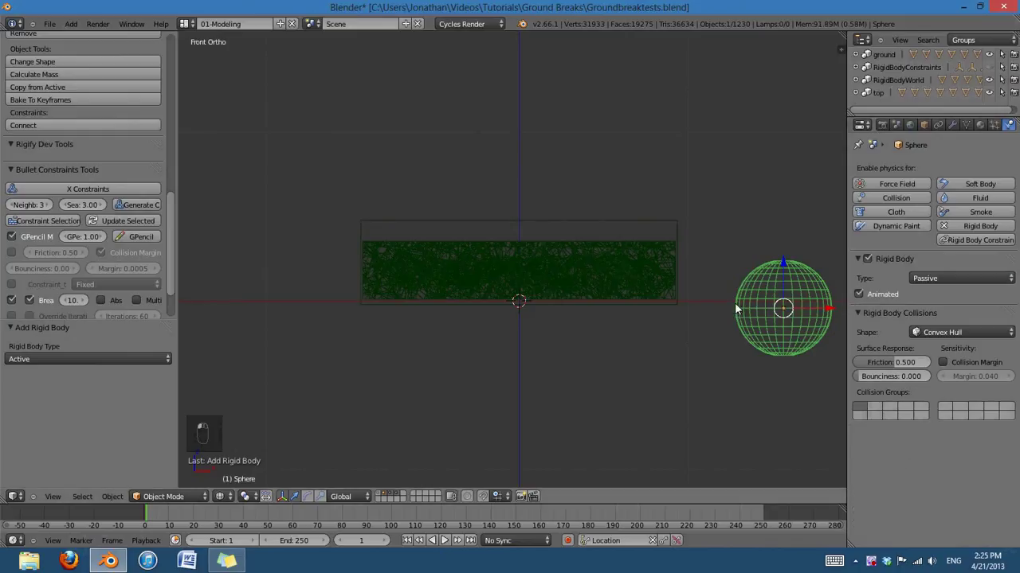
pyautogui.press('i')
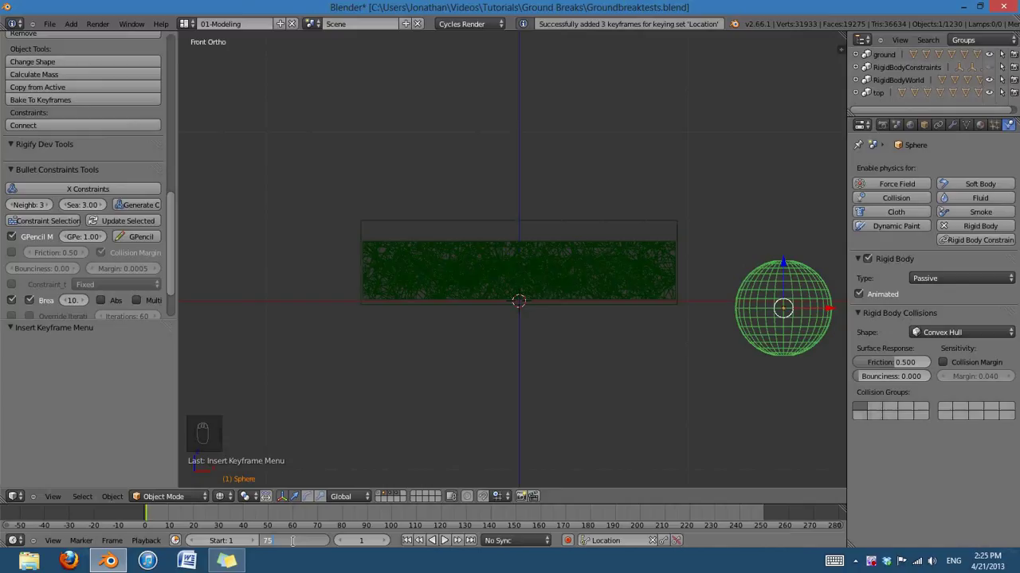
pyautogui.press('BackSpace')
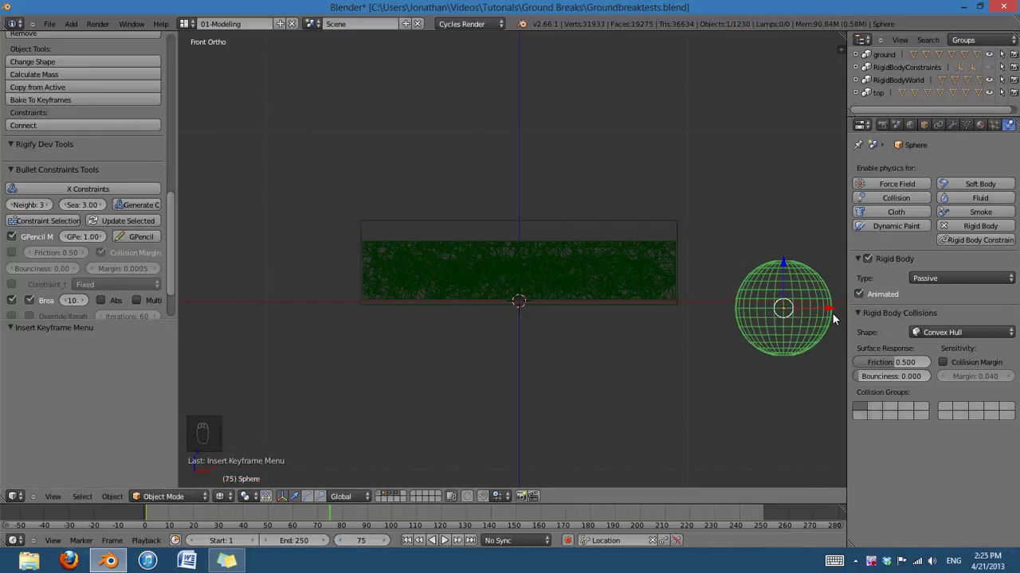
pyautogui.click(665, 349)
# Keyframe the sphere's second position, play to watch it rip rifts through the ground, then stop
pyautogui.press('i')
pyautogui.press('z')
pyautogui.press('a')
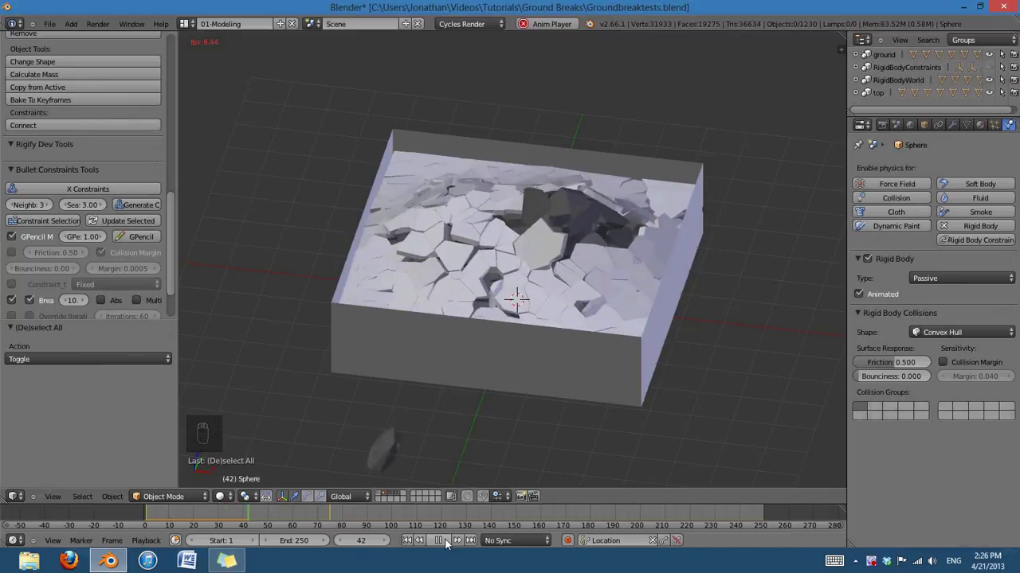
pyautogui.click(450, 540)
pyautogui.moveTo(662, 367); pyautogui.dragTo(479, 345)
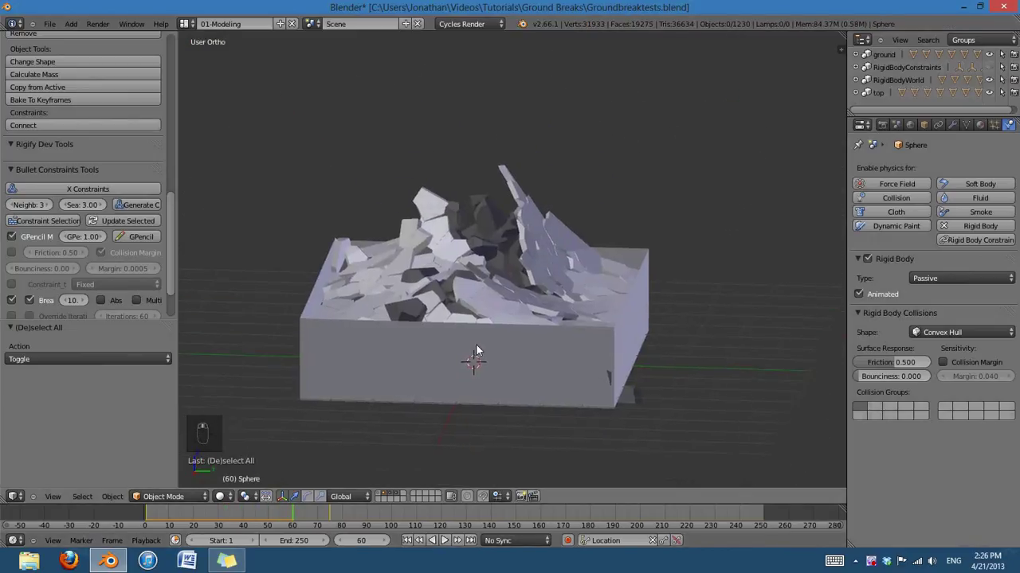
pyautogui.moveTo(449, 546); pyautogui.dragTo(633, 306)
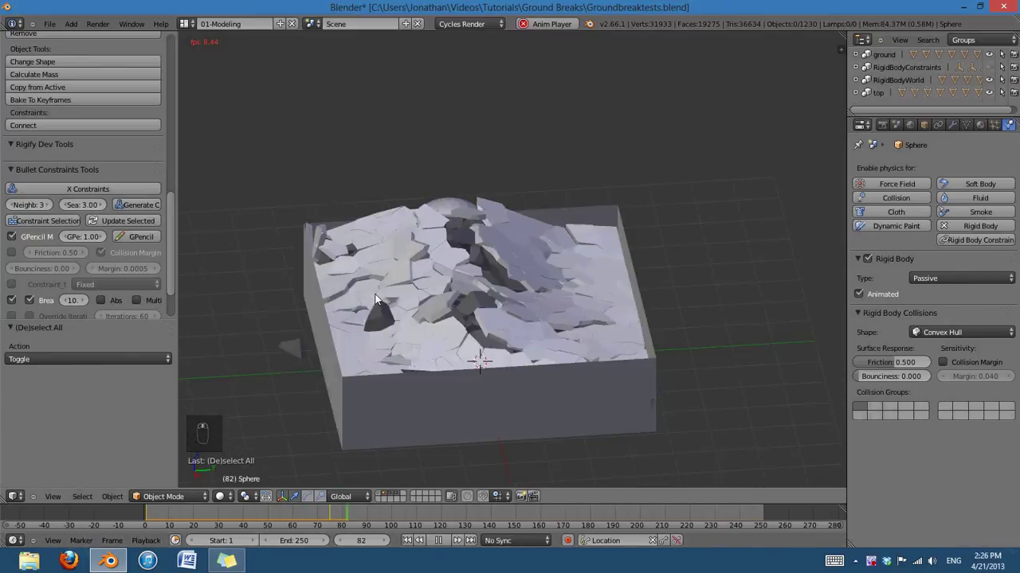
pyautogui.press('KP_5')
# Reset the simulation, then enlarge and reposition the sphere beside the box
pyautogui.middleClick(436, 331)
pyautogui.moveTo(436, 331); pyautogui.dragTo(444, 546)
pyautogui.click(444, 546)
pyautogui.click(497, 355)
pyautogui.moveTo(540, 370); pyautogui.dragTo(414, 545)
pyautogui.click(414, 545)
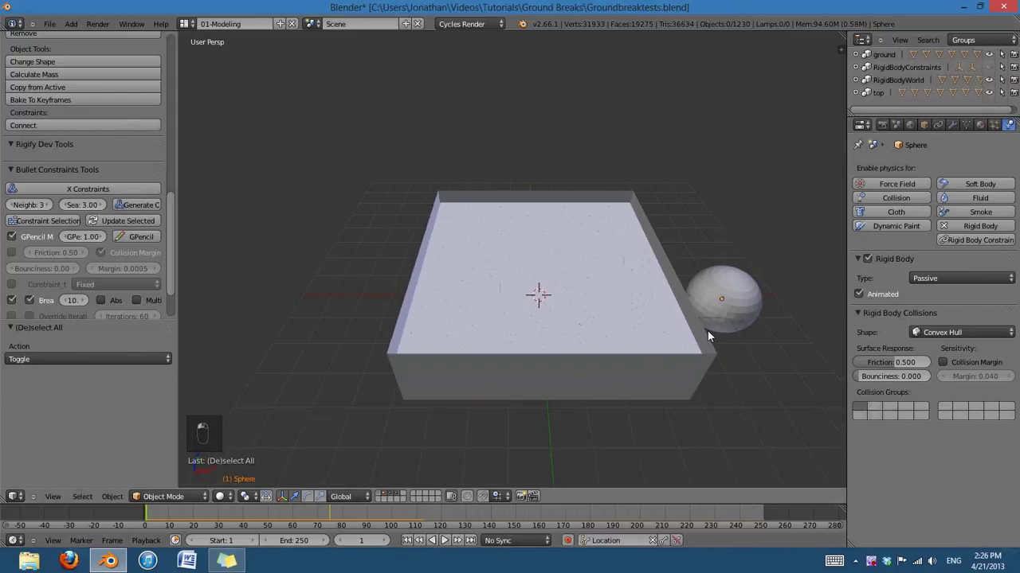
pyautogui.moveTo(674, 346); pyautogui.dragTo(659, 343)
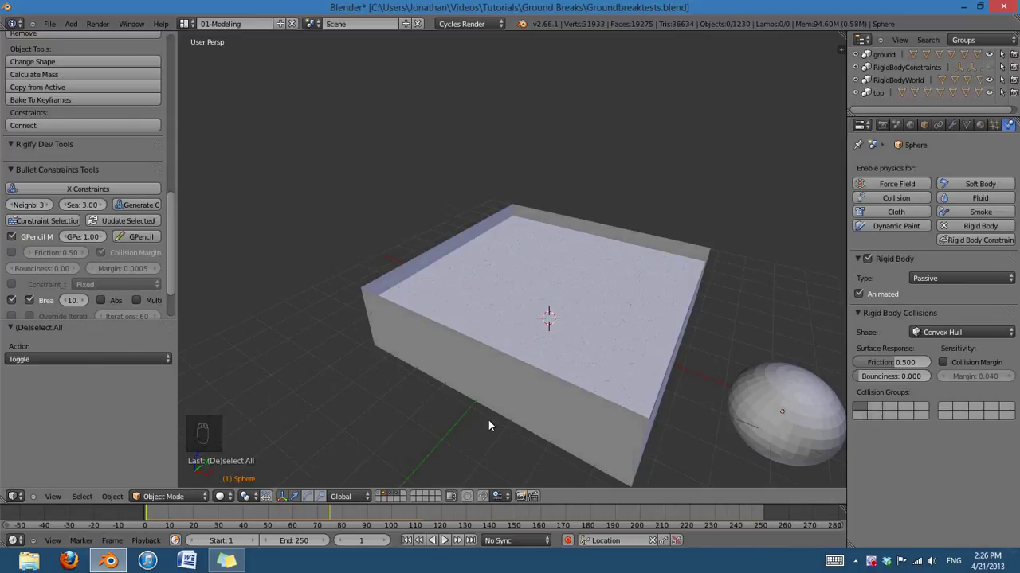
pyautogui.middleClick(630, 388)
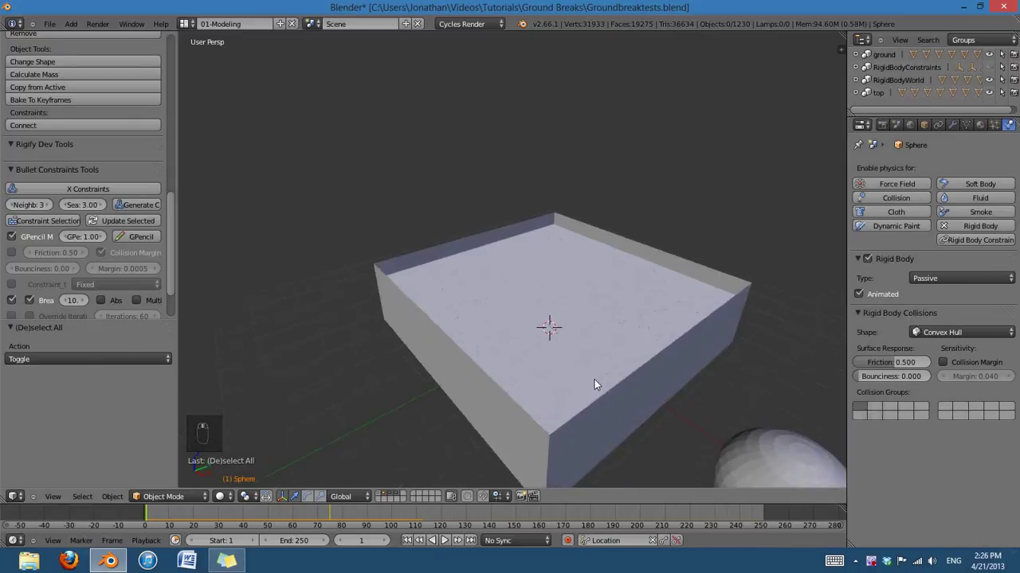